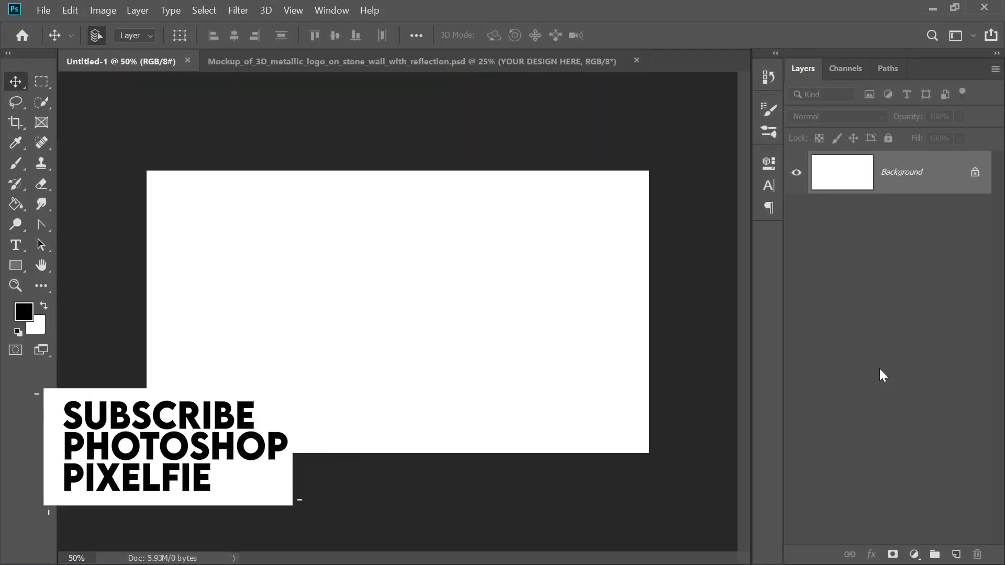
Add a vertical guide at 50% of the canvas width.
left_click(881, 373)
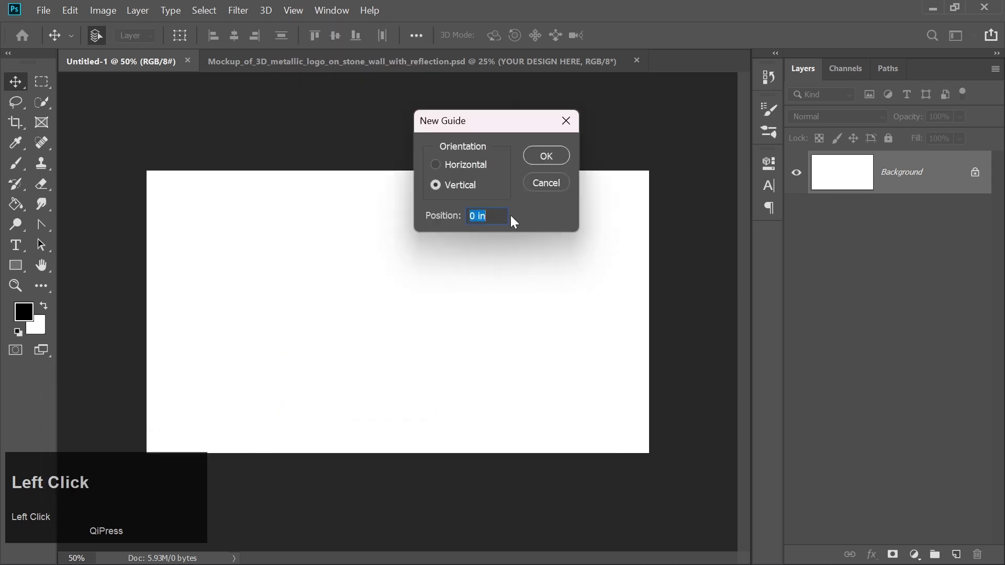
type("50")
key("shift+5")
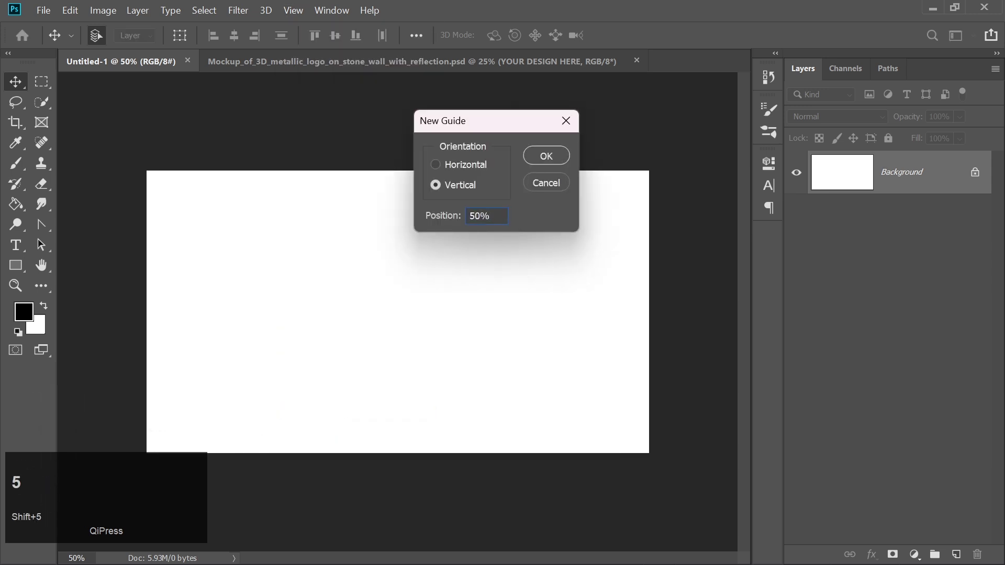
left_click(543, 157)
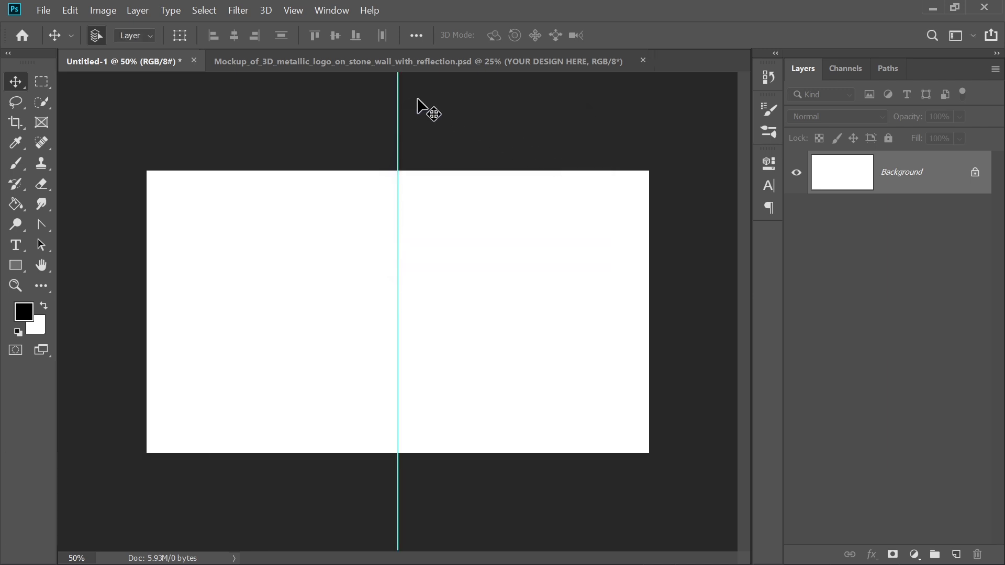
Add a horizontal guide at 50% of the canvas height.
left_click(294, 17)
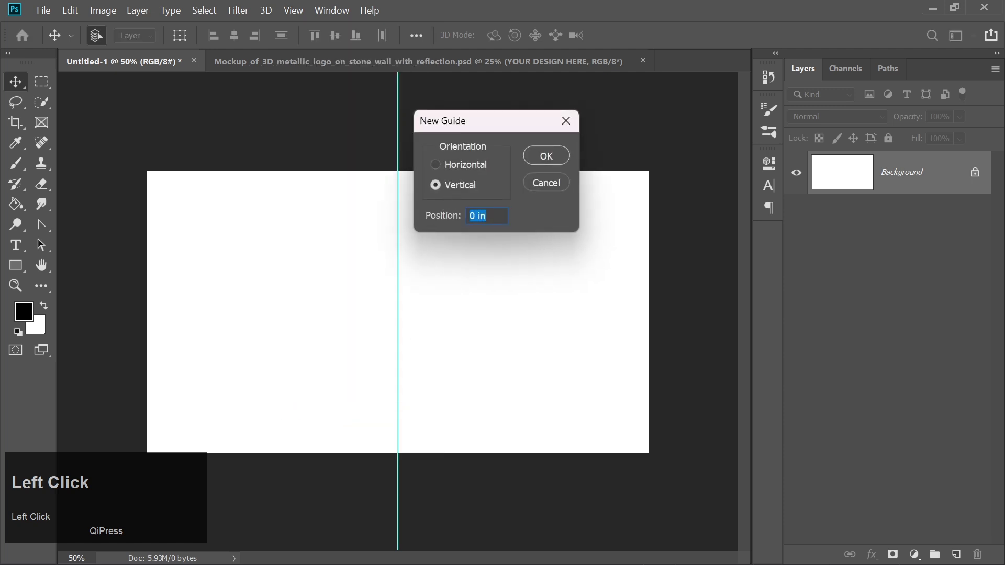
type("50")
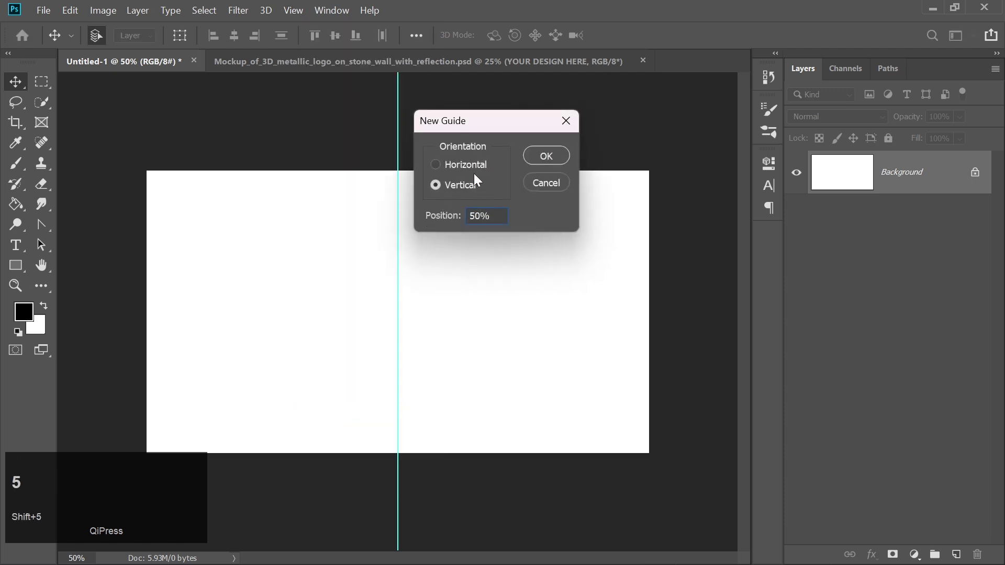
left_click(461, 171)
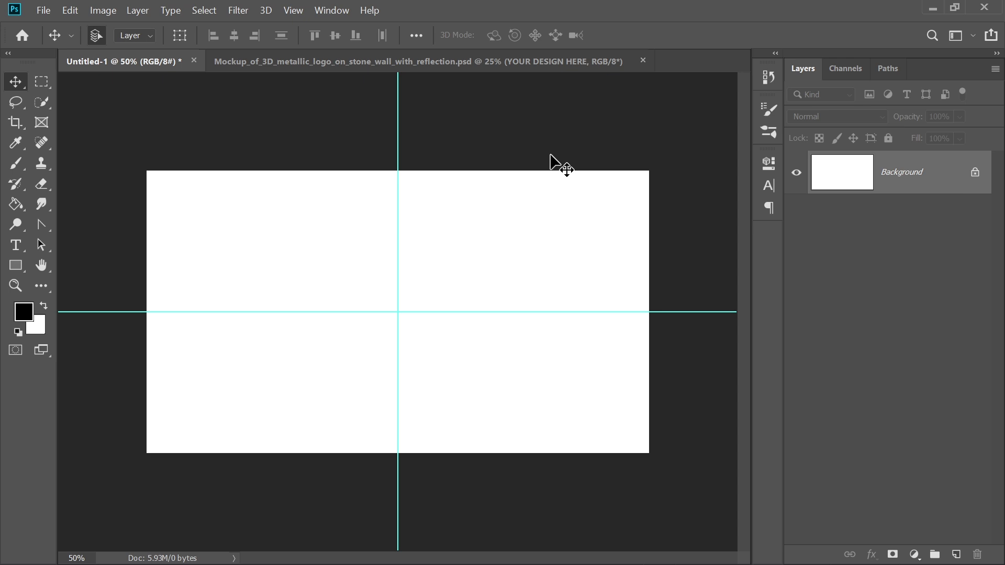
Draw a black circle with the Ellipse tool and align it to the canvas centre.
right_click(11, 267)
left_click(83, 299)
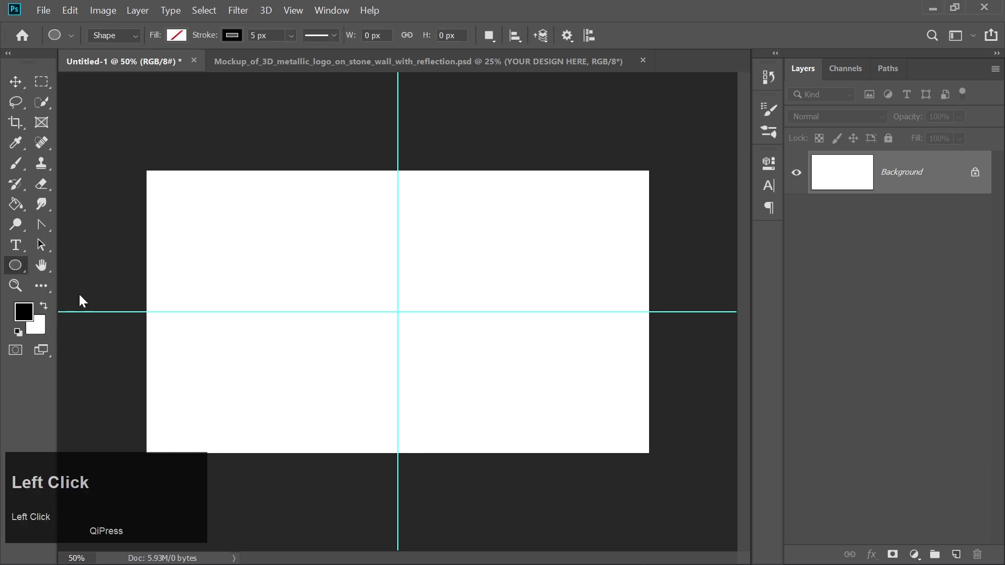
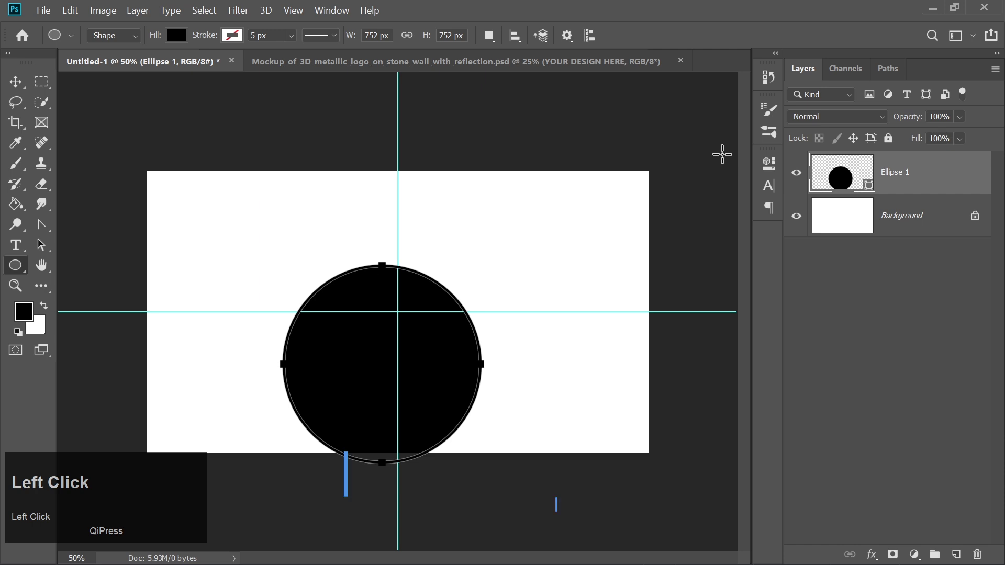
key("ctrl+a")
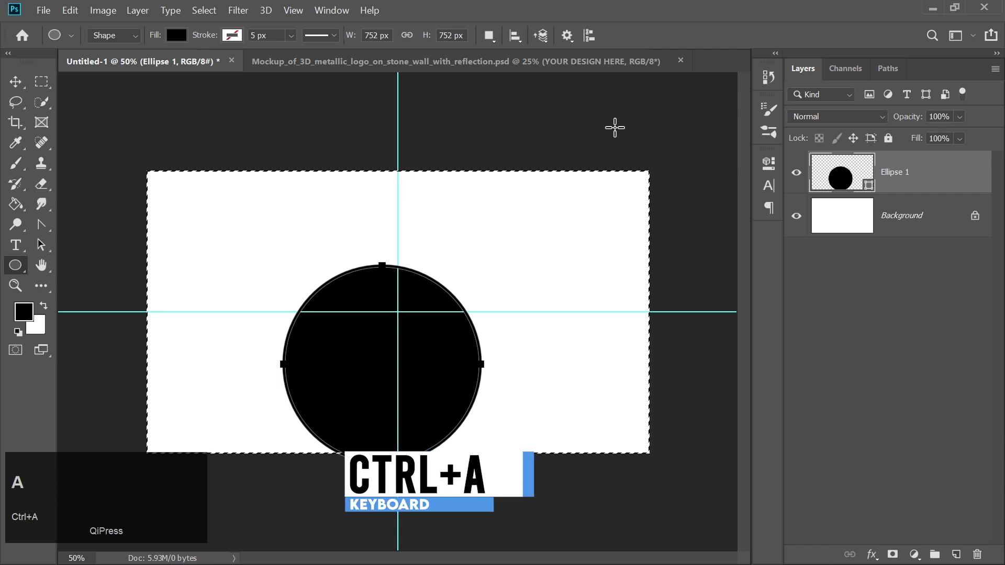
left_click(10, 84)
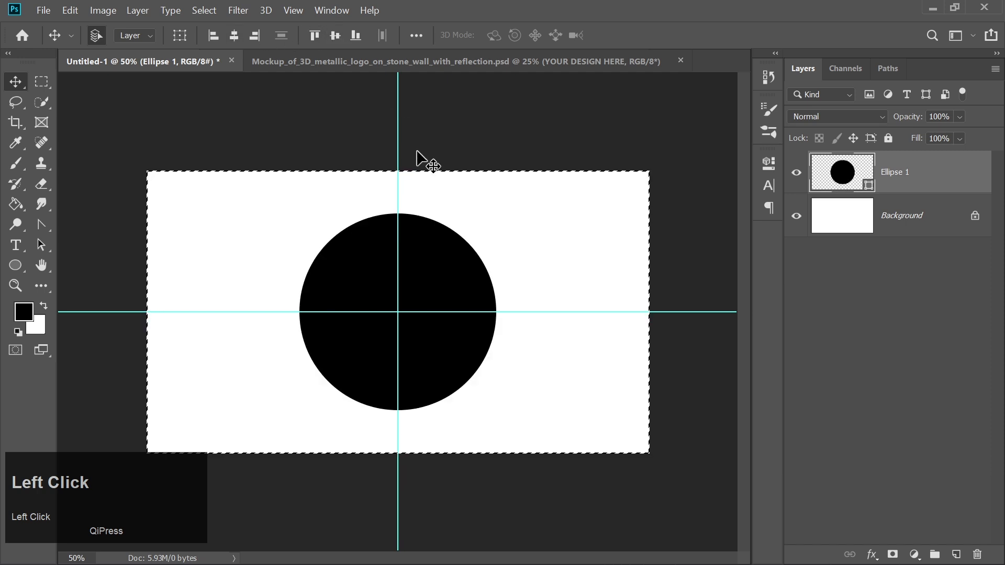
key("ctrl+d")
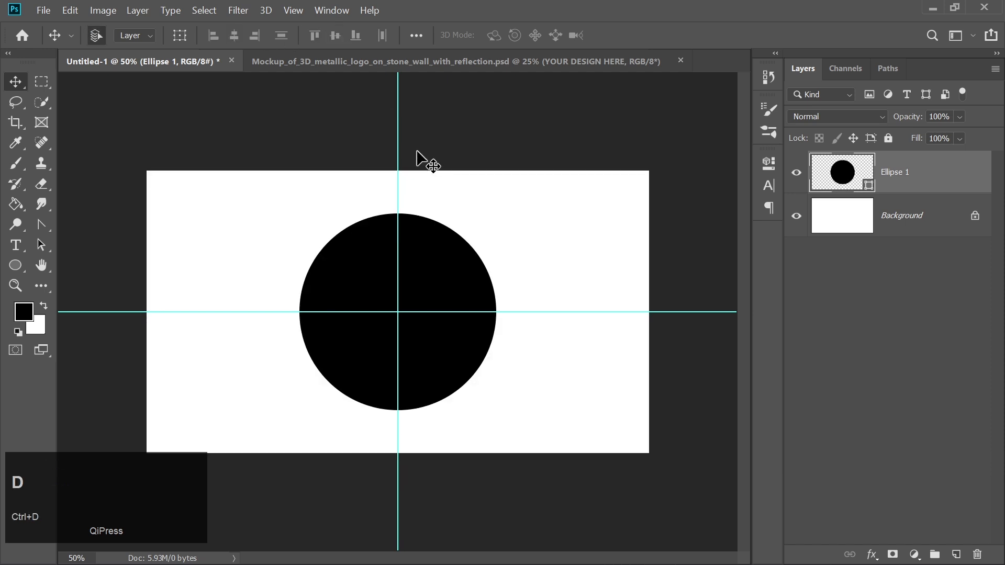
Duplicate the circle layer (Ctrl+J), fill the copy red and scale it down.
key("ctrl+j")
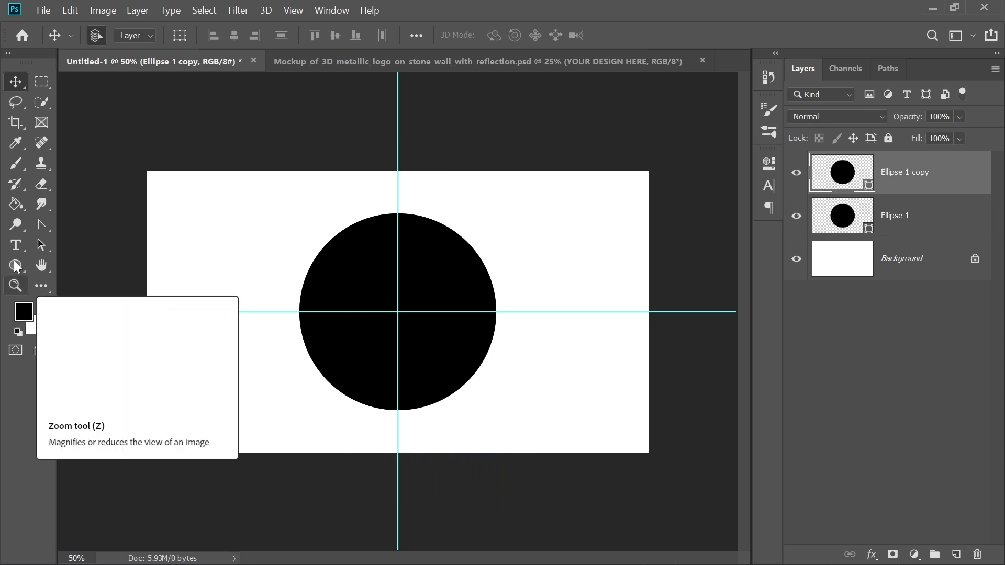
left_click(16, 265)
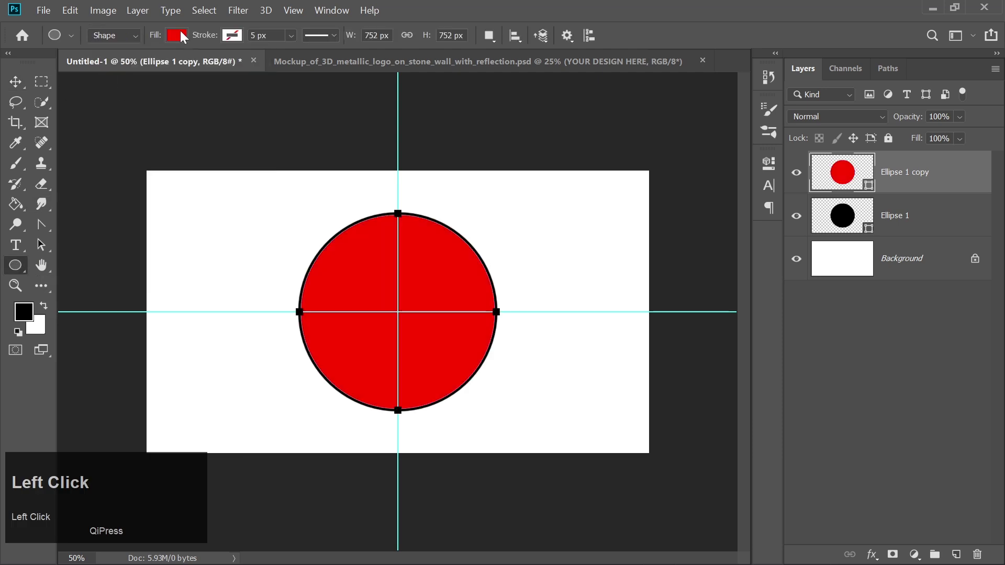
key("ctrl+t")
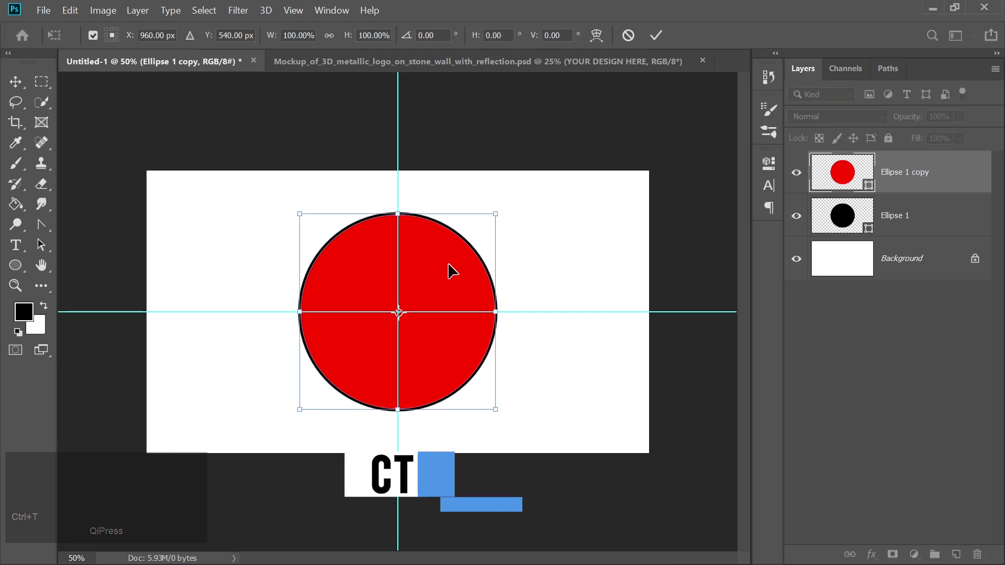
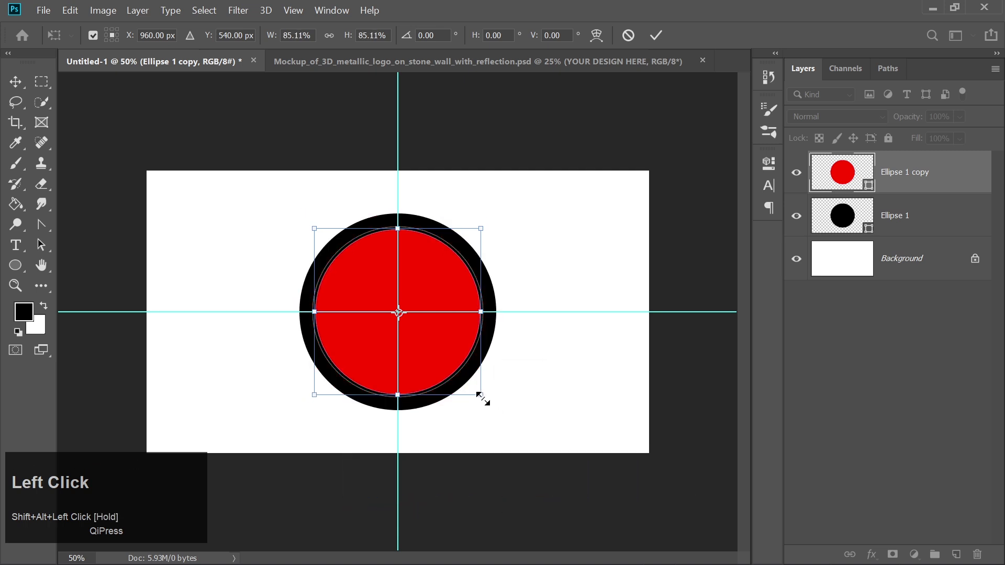
left_click(656, 36)
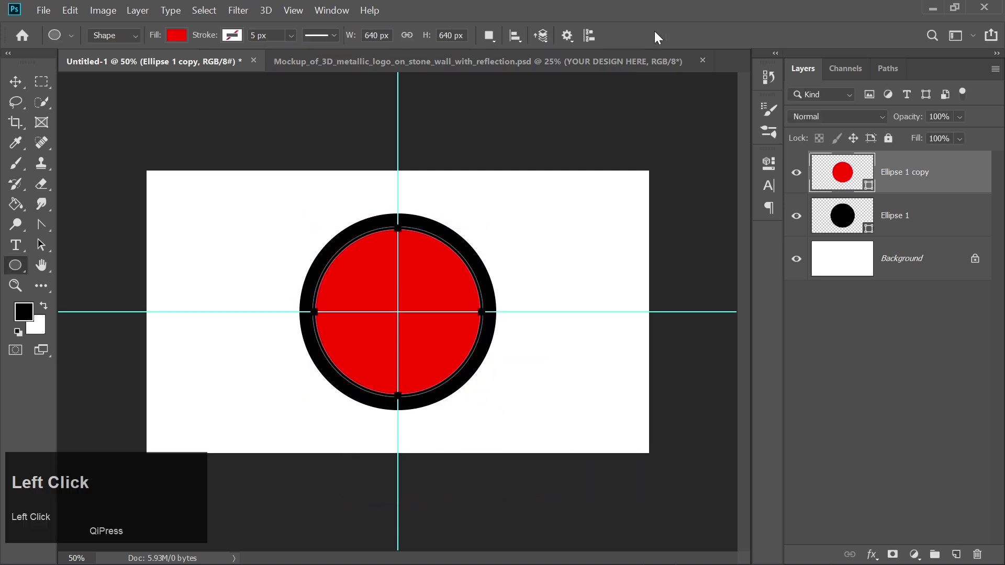
Nudge the red circle left and enlarge it so a black crescent shows on the right.
key("Left")
key("ctrl+=")
key("Left")
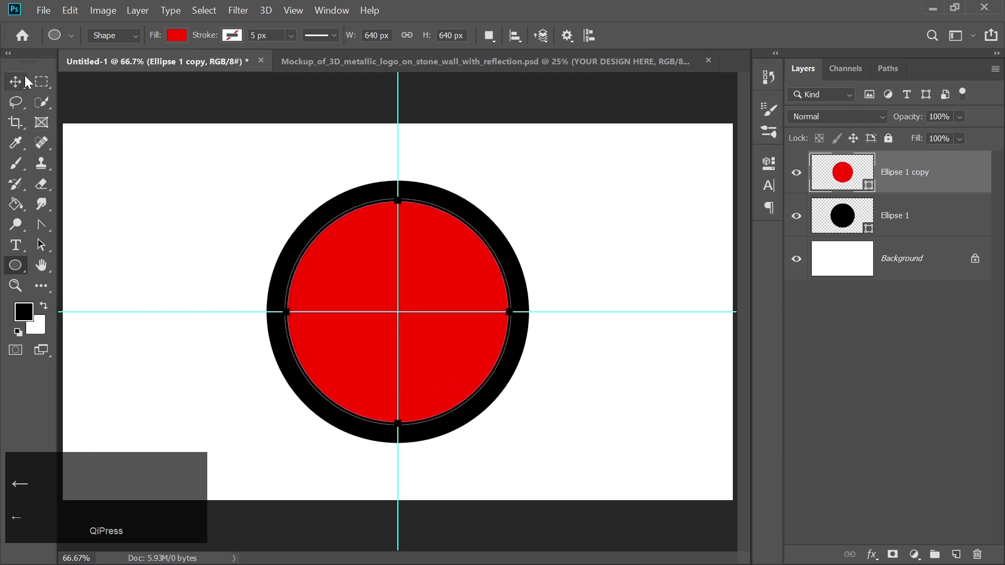
left_click(28, 80)
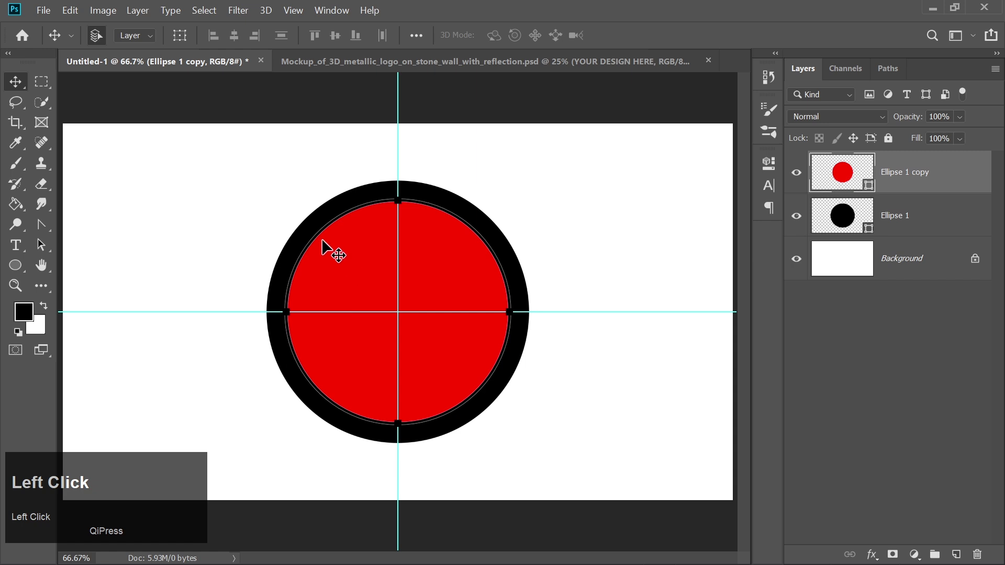
key("Left")
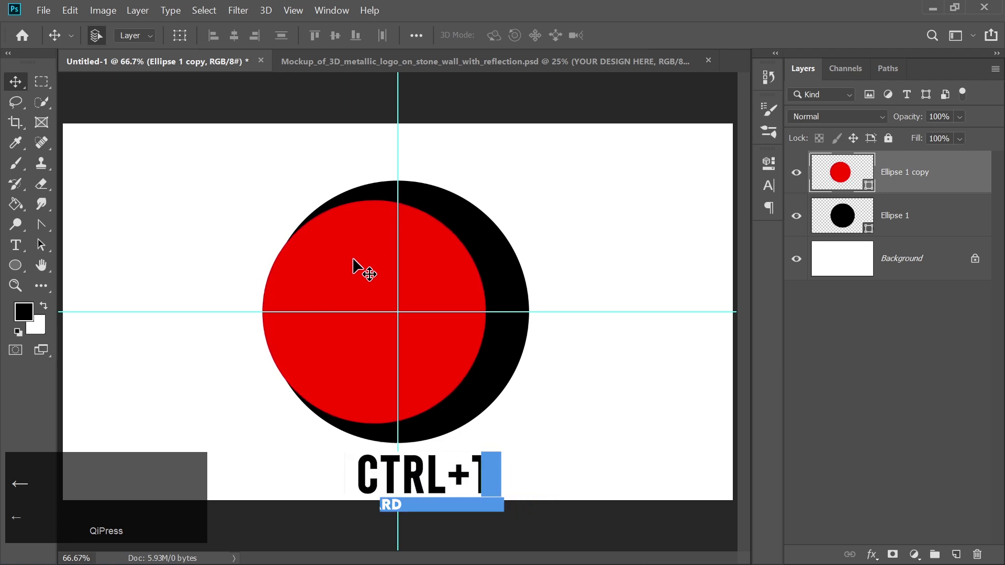
key("ctrl+t")
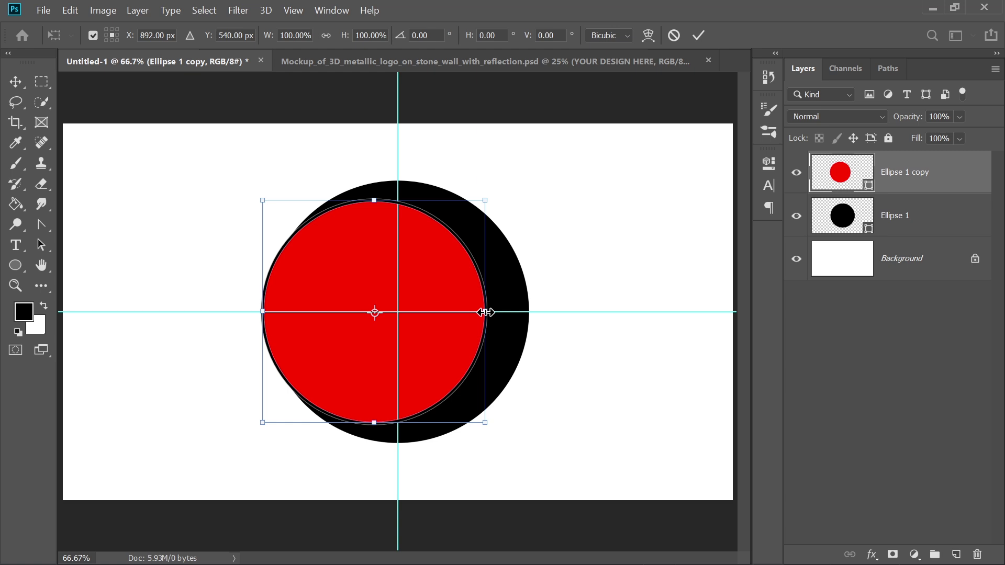
left_click_drag(481, 313, 508, 318)
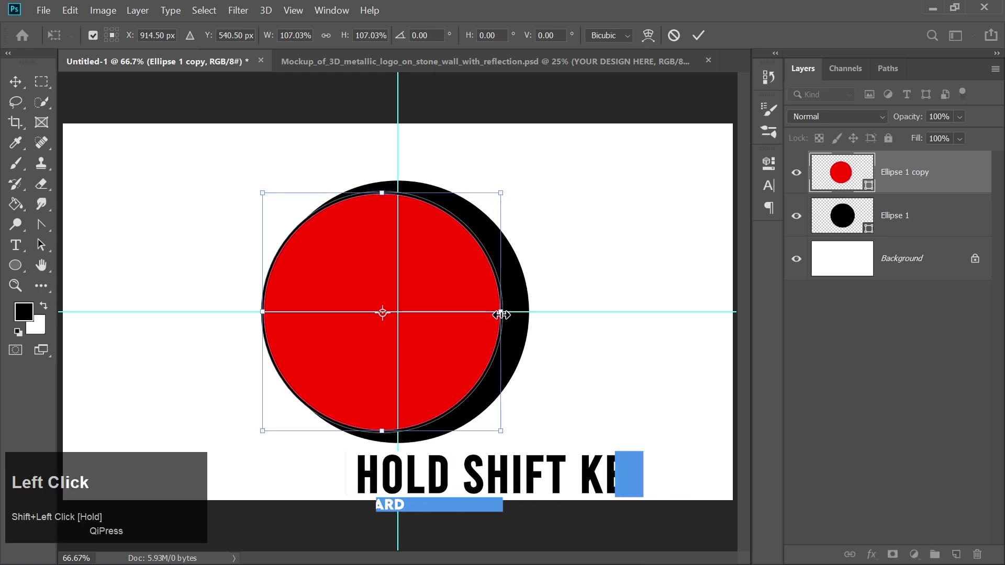
key("Return")
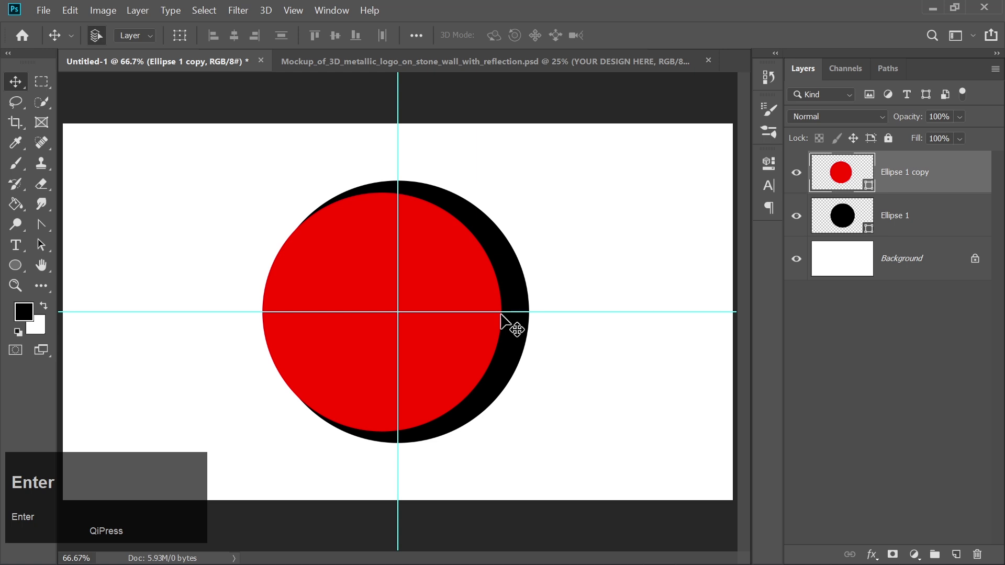
Duplicate the crescent and rotate the copy 180 degrees to complete the ring.
key("ctrl+Return")
left_click(912, 215)
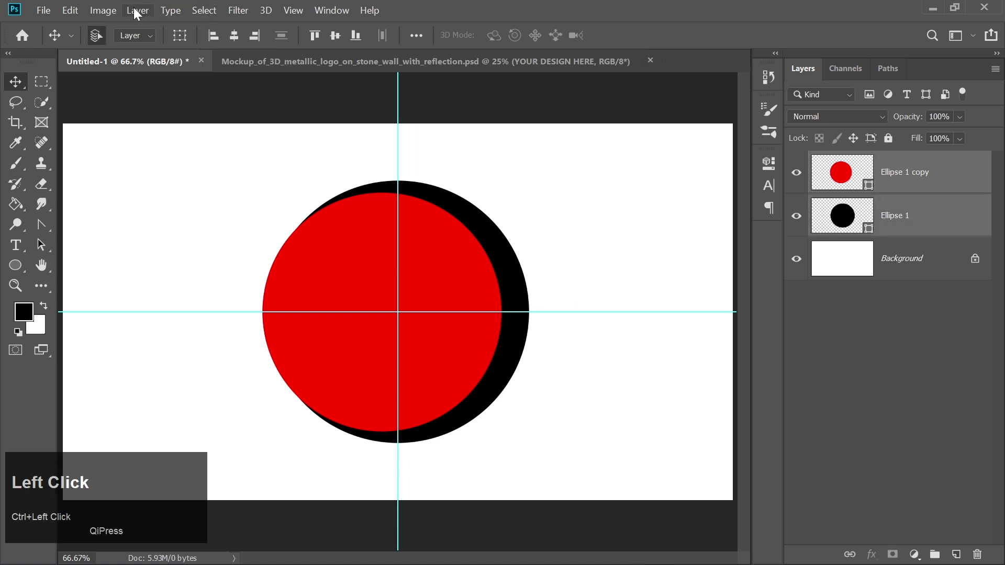
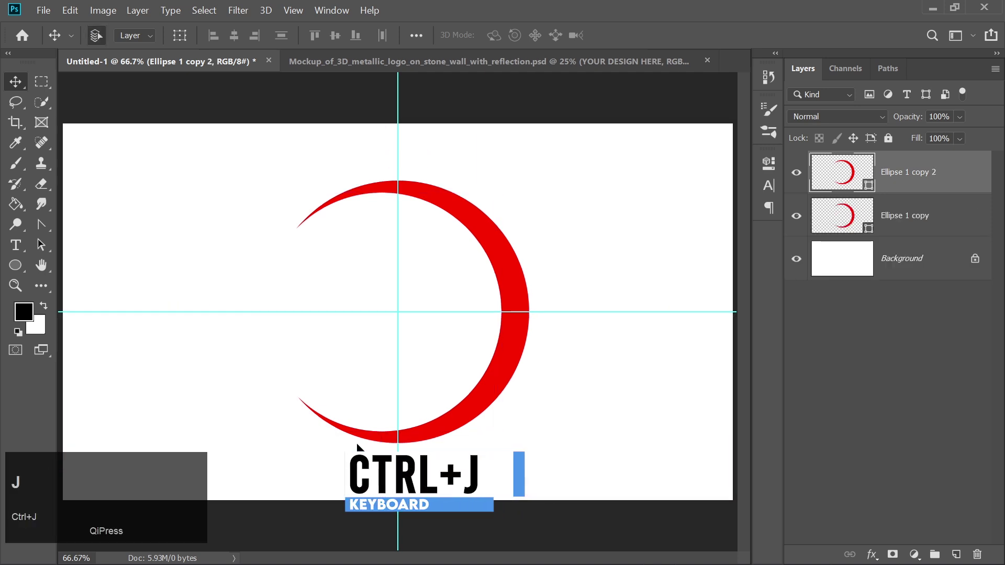
key("ctrl+t")
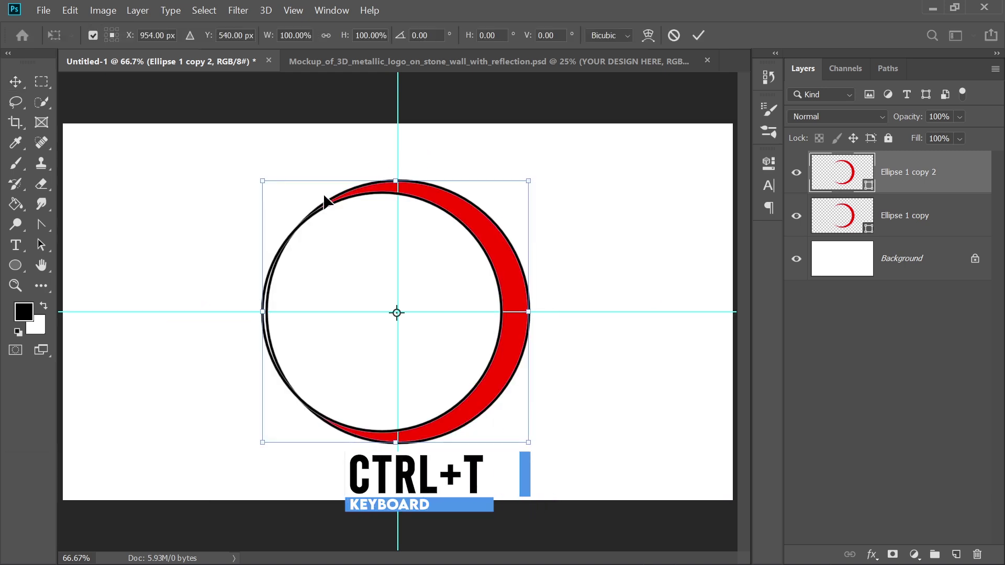
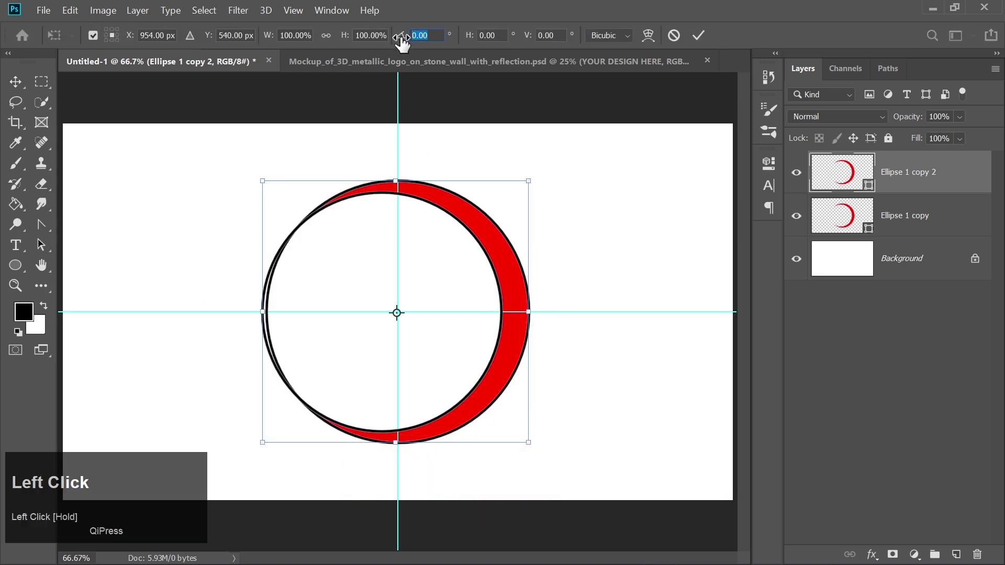
type("180")
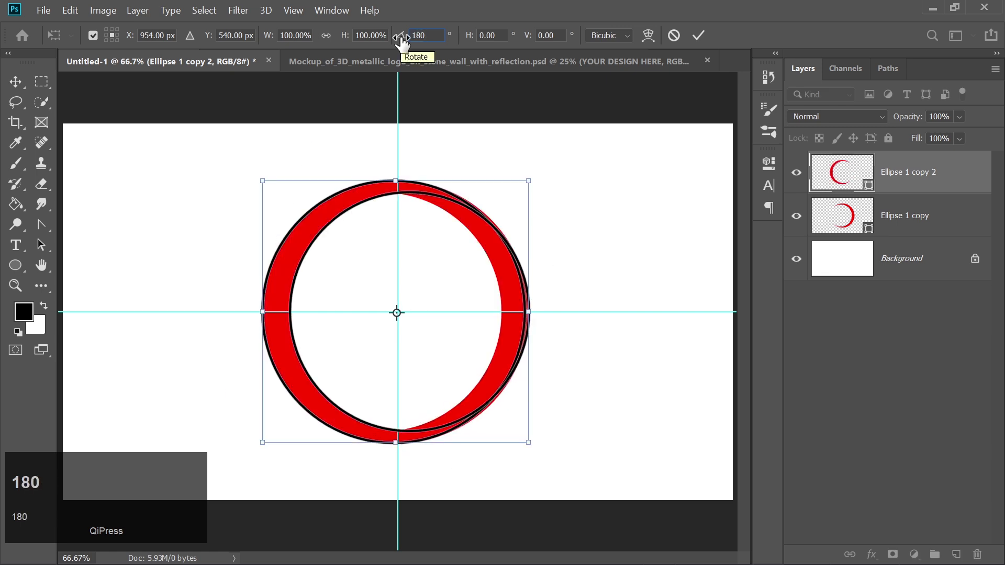
Fill the flipped crescent blue, scale it to about 83% and nudge it left inside the red one.
left_click(696, 40)
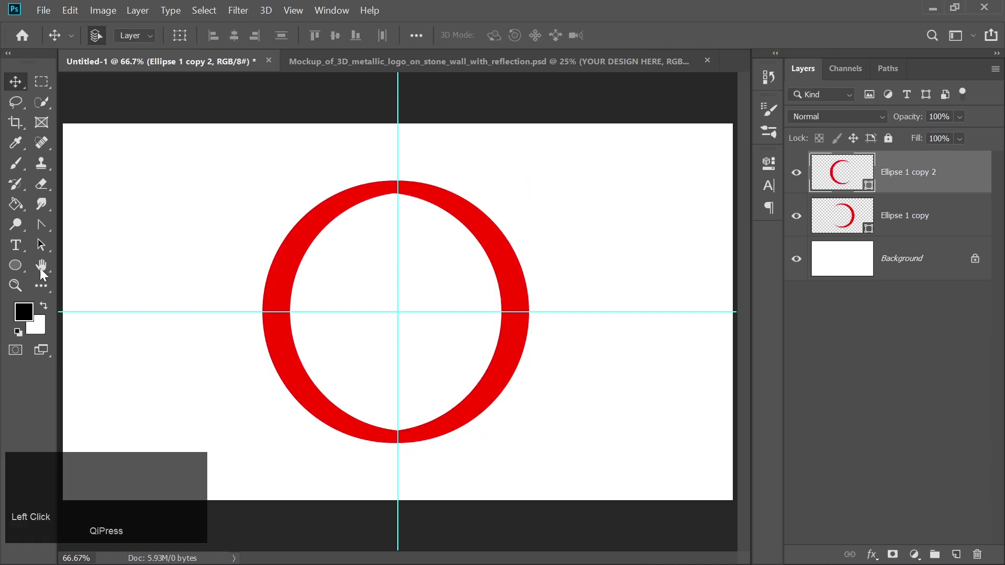
left_click(21, 271)
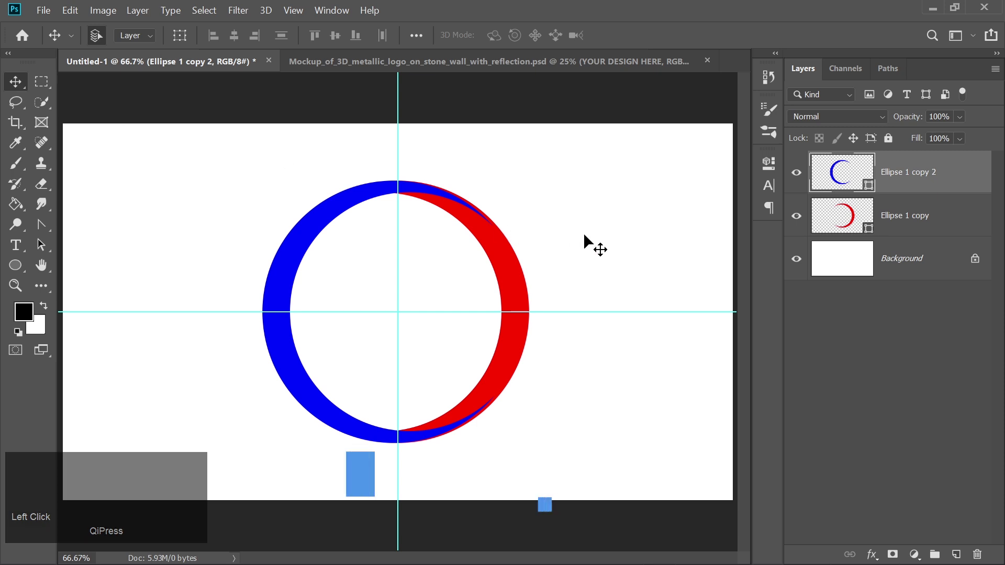
left_click(599, 247)
key("ctrl+t")
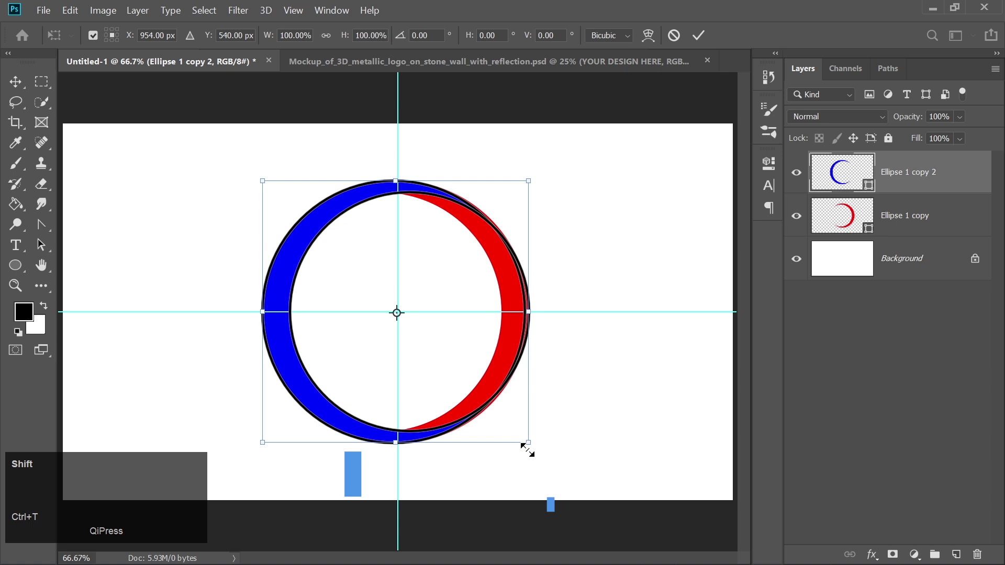
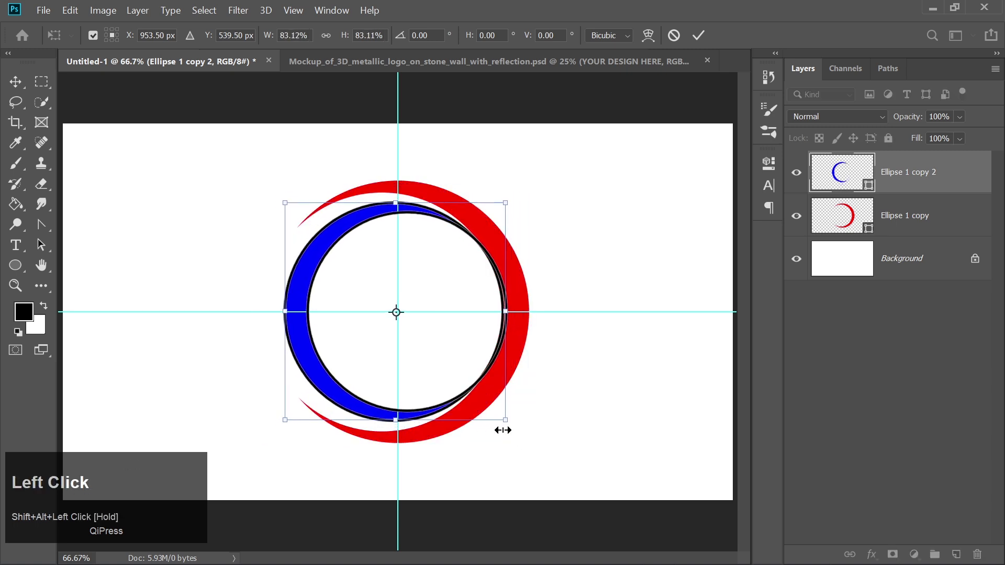
key("Left")
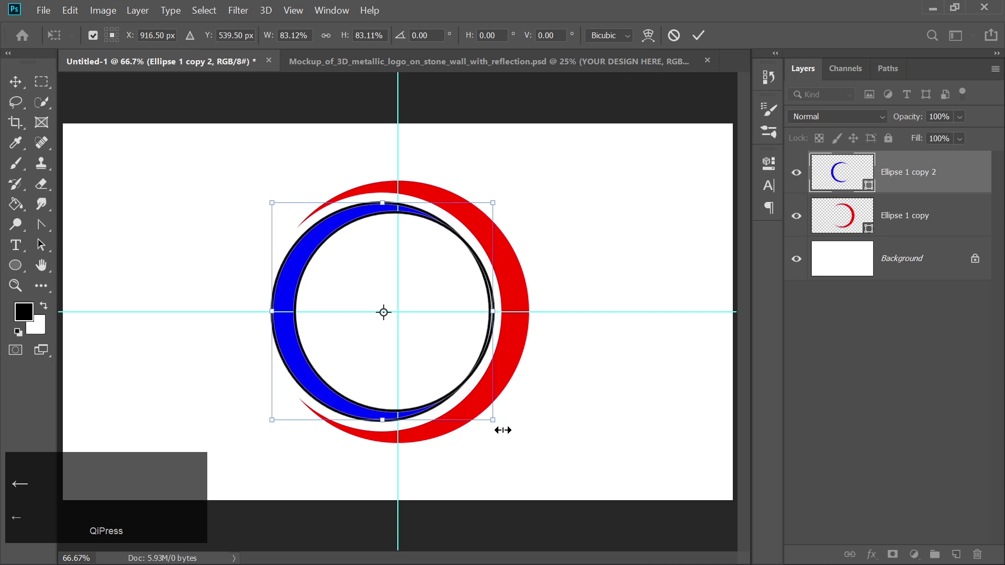
key("Right")
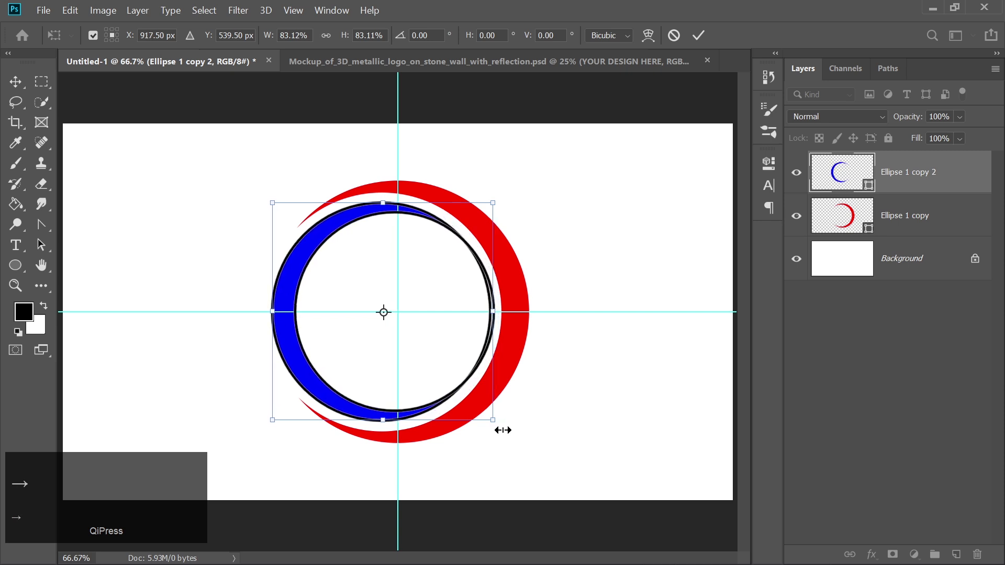
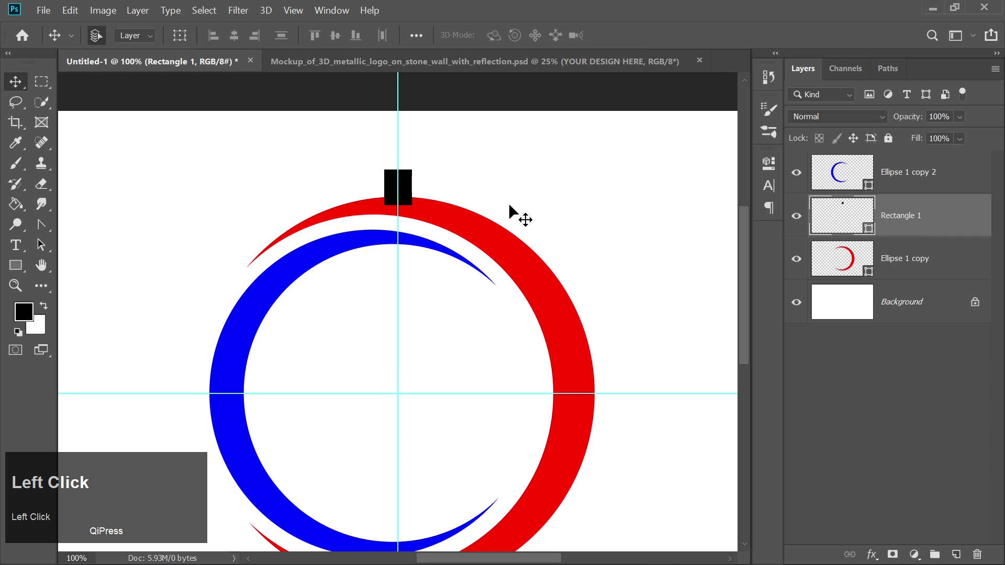
Adjust the black rectangle's height atop the ring and zoom in on it.
key("ctrl+t")
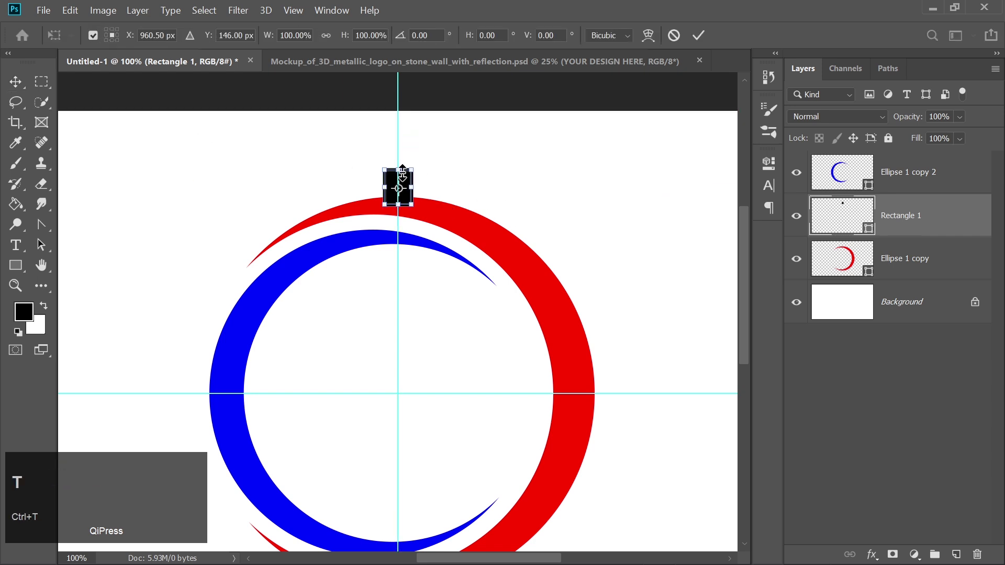
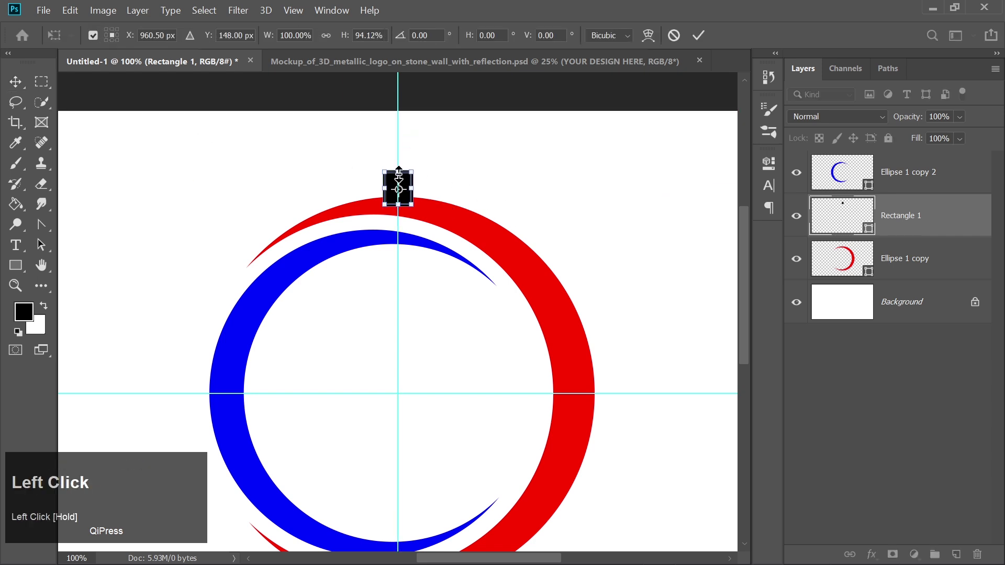
key("Return")
key("ctrl+=")
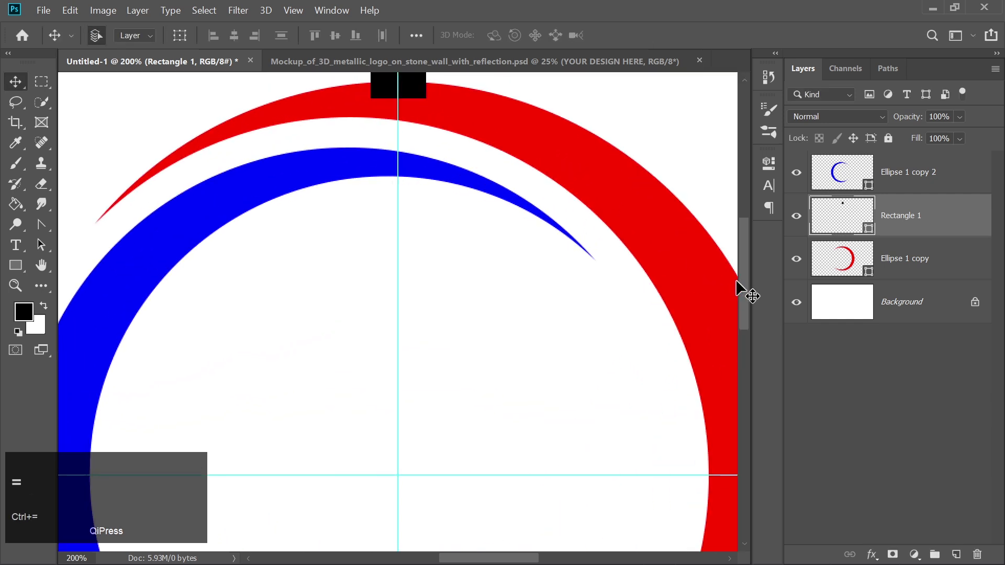
left_click_drag(743, 285, 506, 275)
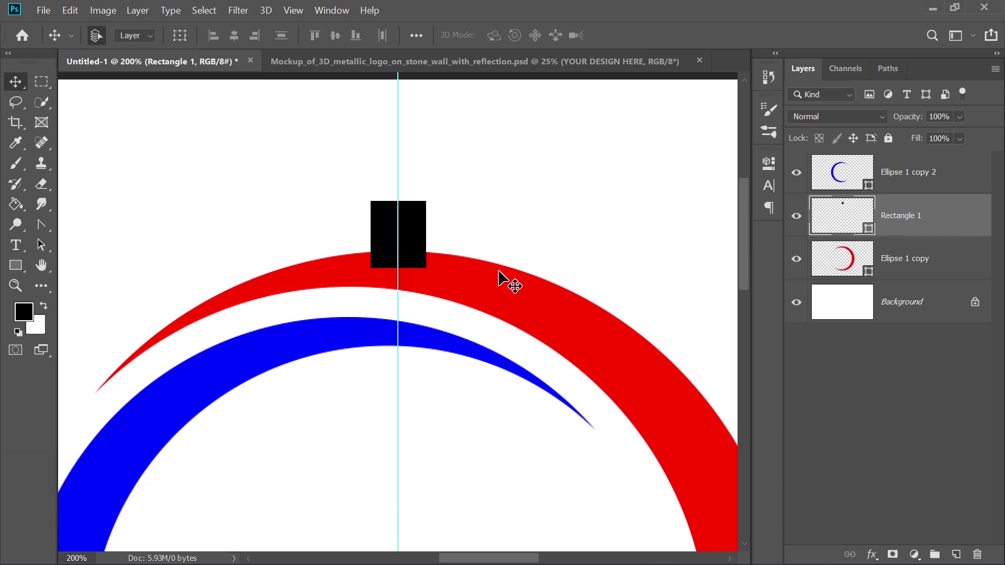
Drag the rectangle's top corners inward so the tooth tapers into a trapezoid.
left_click(42, 230)
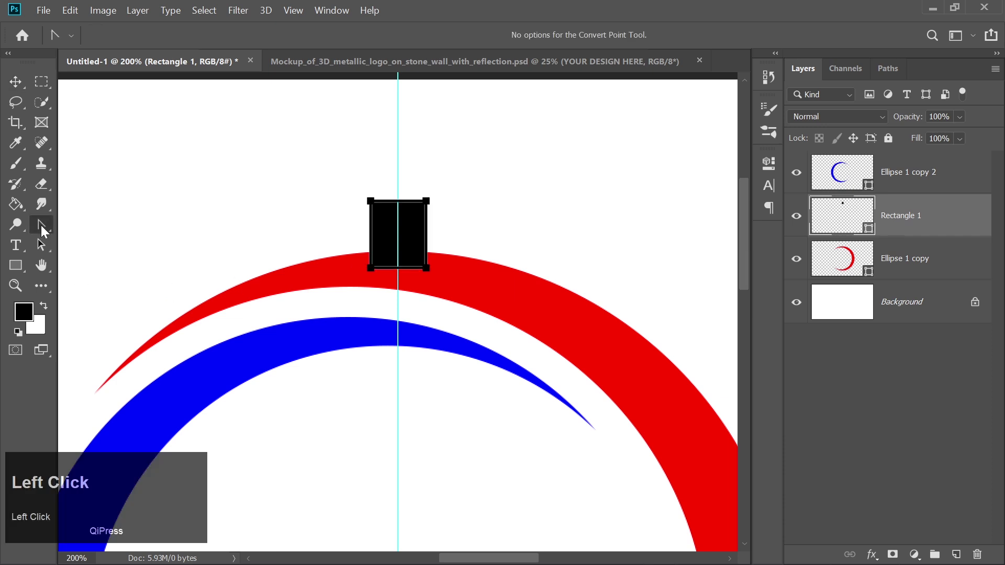
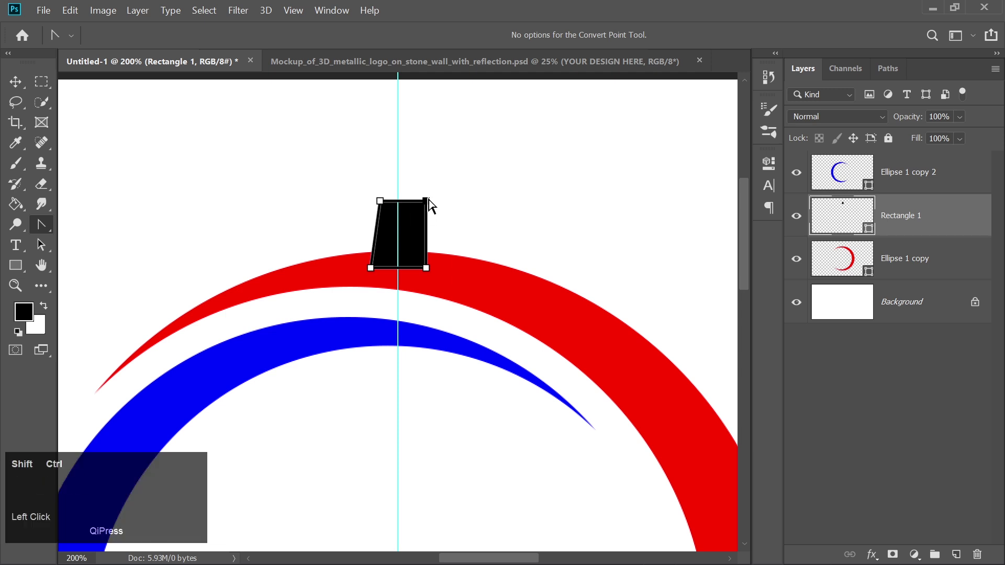
left_click_drag(431, 206, 419, 207)
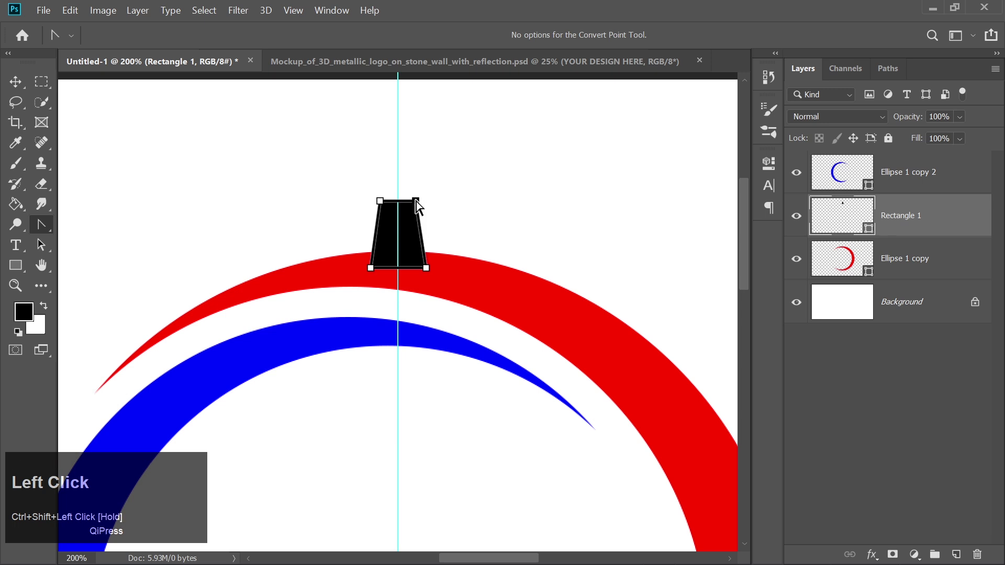
key("ctrl+-")
key("ctrl+-")
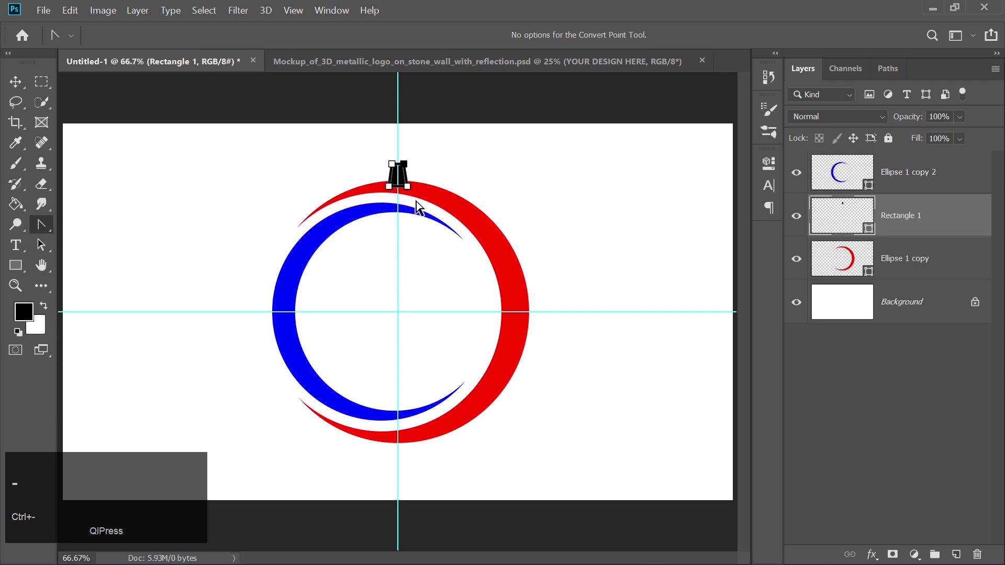
left_click(568, 219)
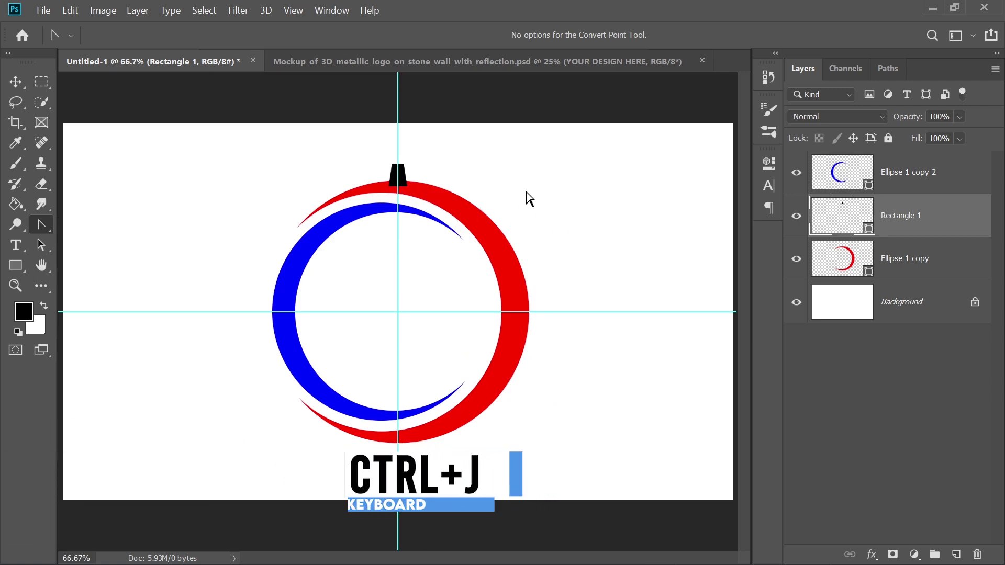
Duplicate the tooth and set the copy's rotation to 30 degrees about the canvas centre.
key("ctrl+j")
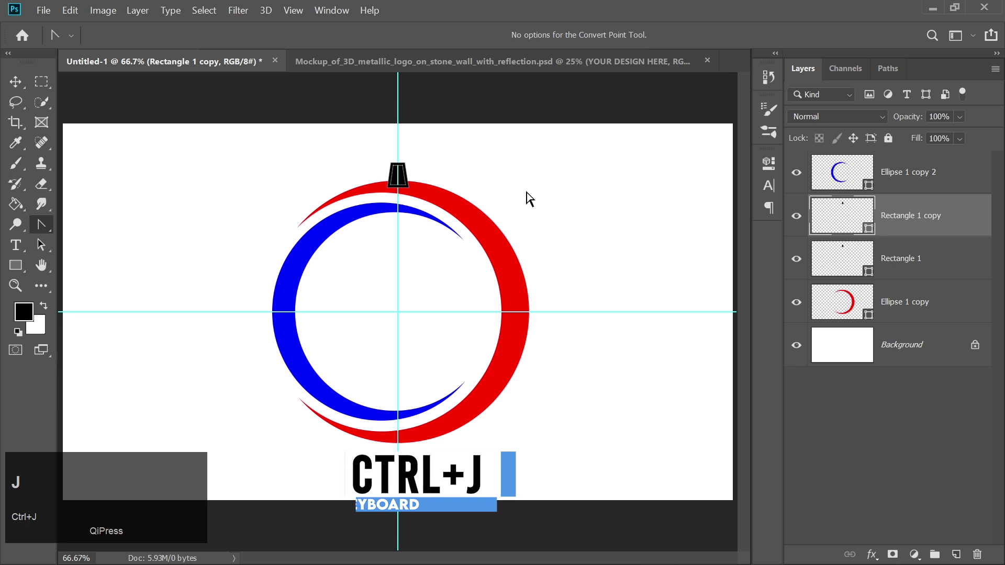
key("ctrl+t")
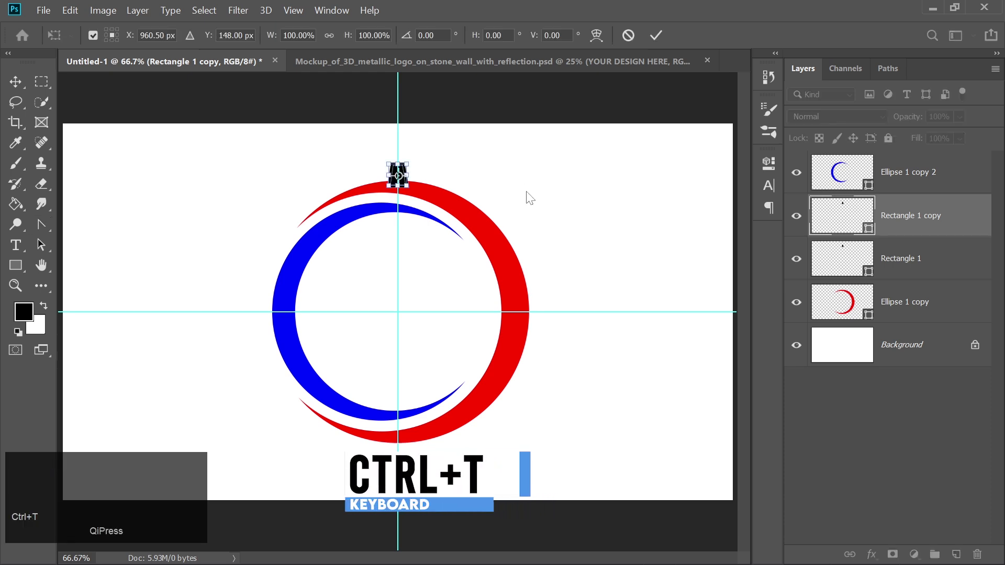
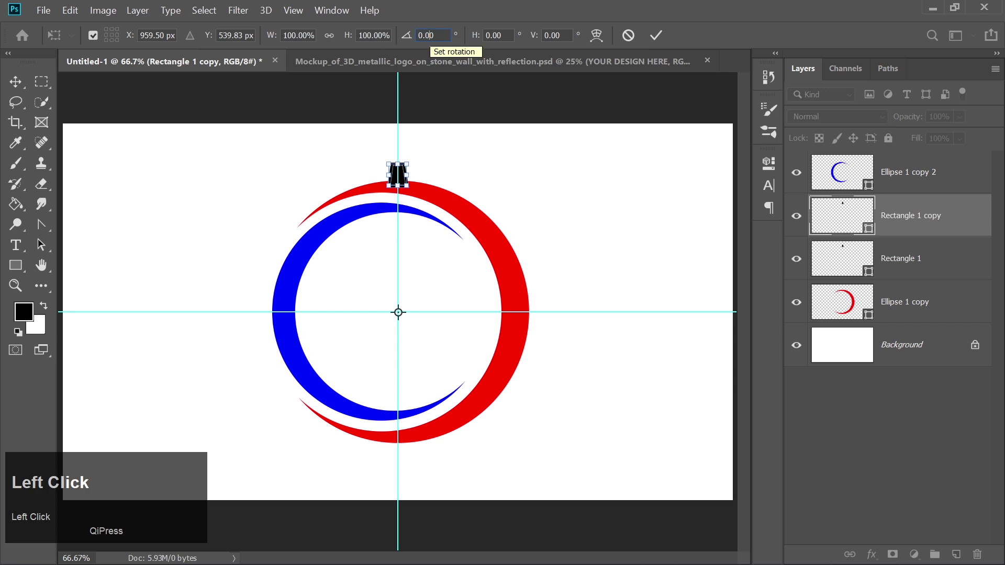
type("30")
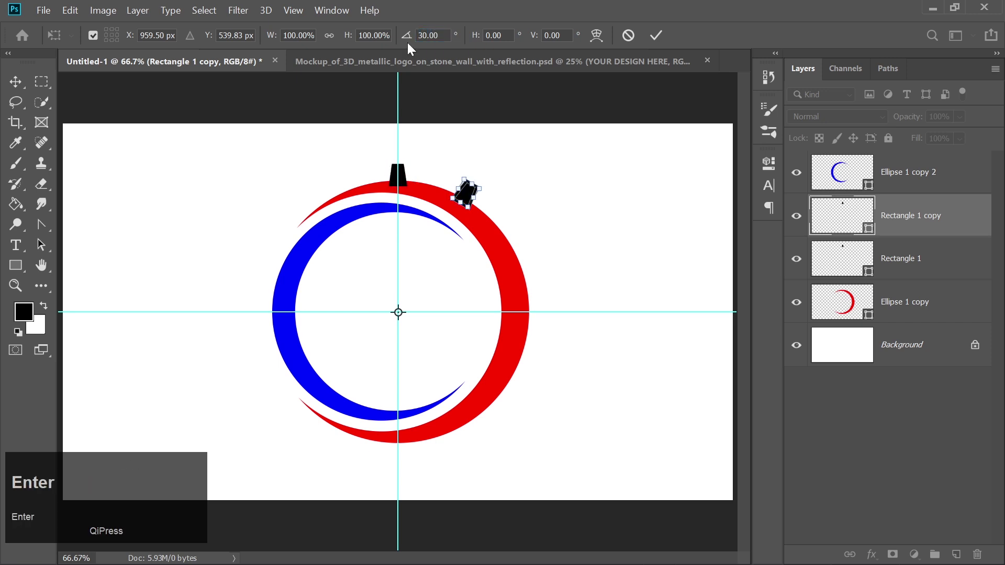
Repeat the 30-degree tooth copies (Ctrl+Alt+Shift+T) around the right half of the ring.
key("Return")
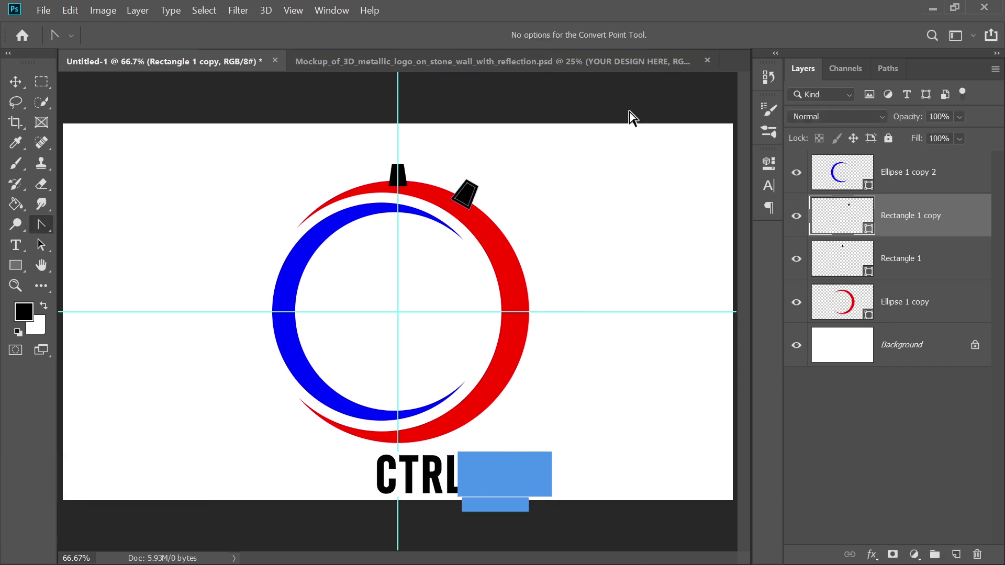
key("ctrl+Return")
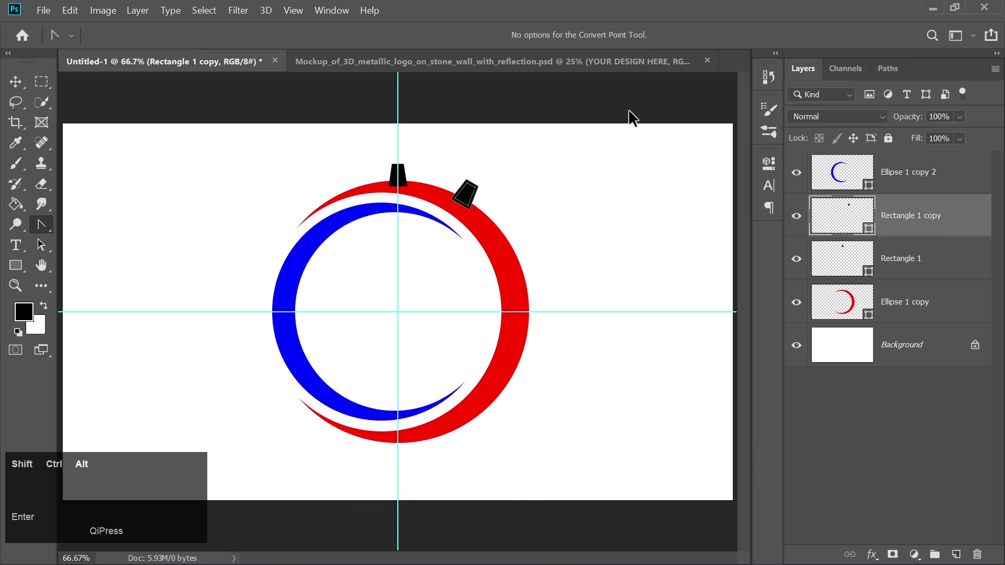
key("ctrl+shift+alt+Return")
key("ctrl+shift+alt+t")
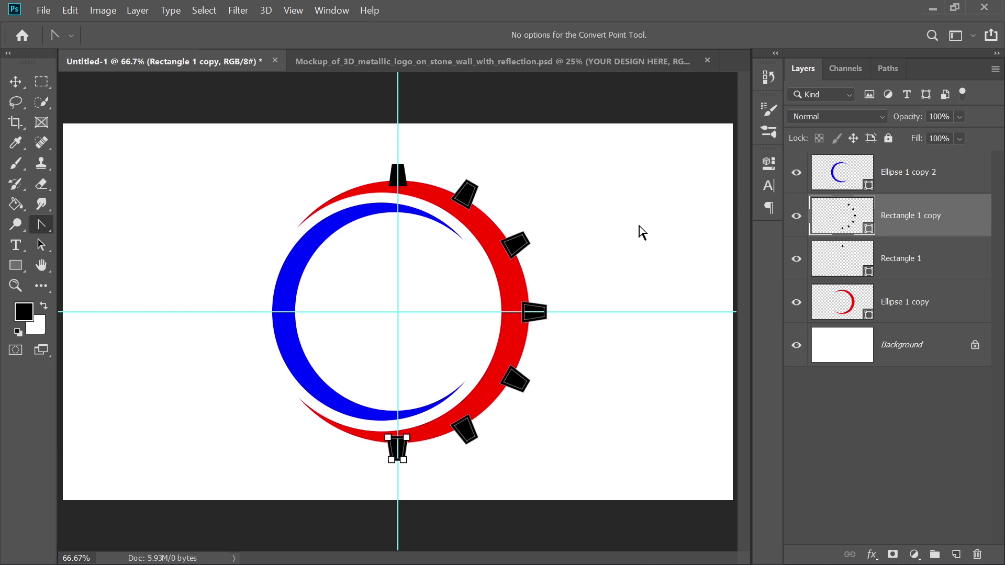
left_click(28, 89)
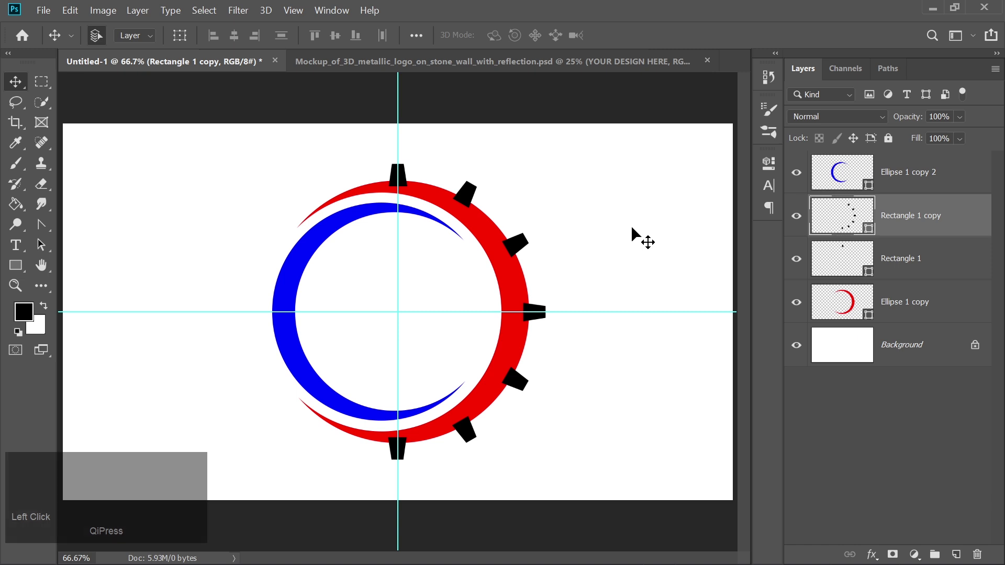
Select the tooth and ring layers and combine them with Layer > Merge Shapes.
left_click(901, 224)
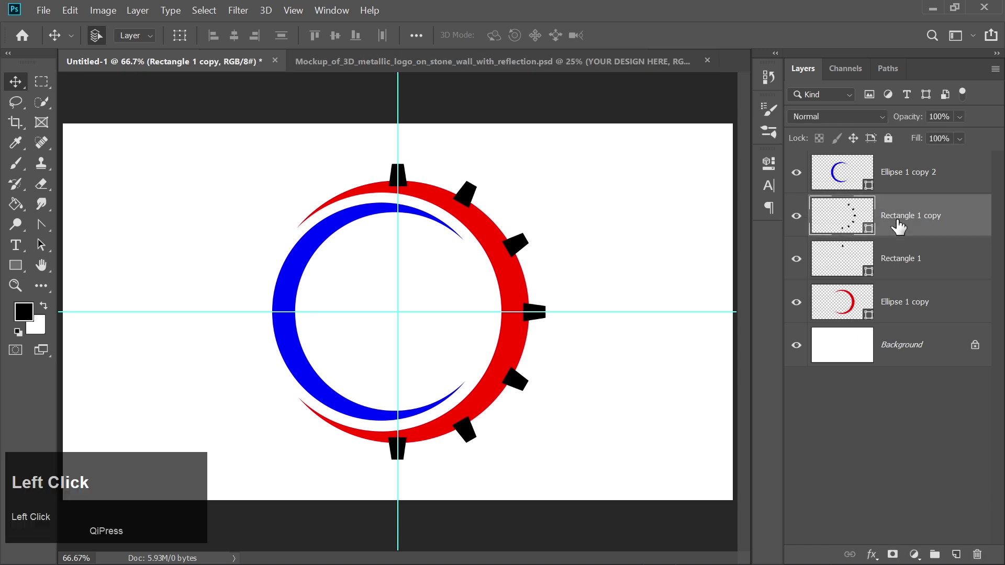
left_click(909, 310)
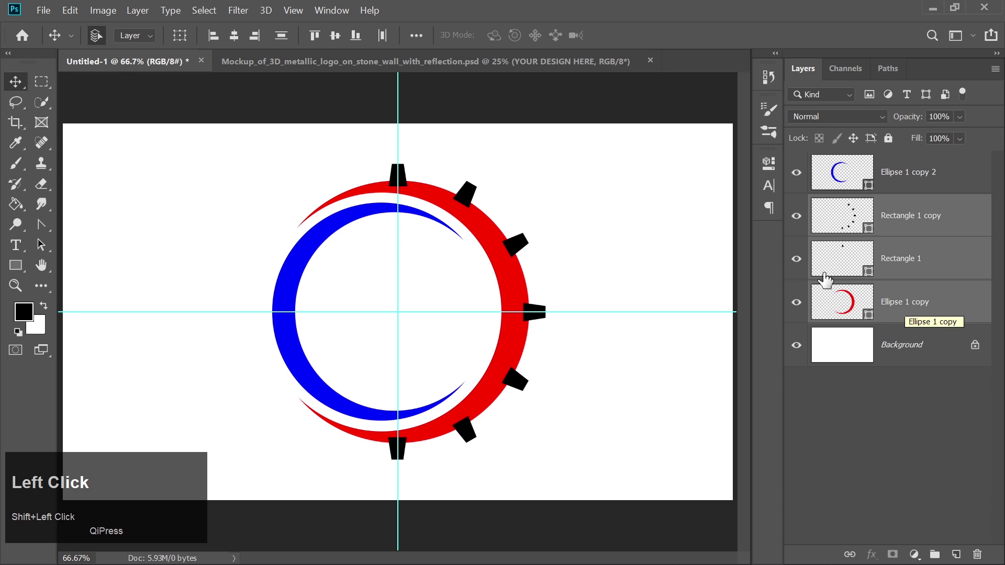
left_click(140, 14)
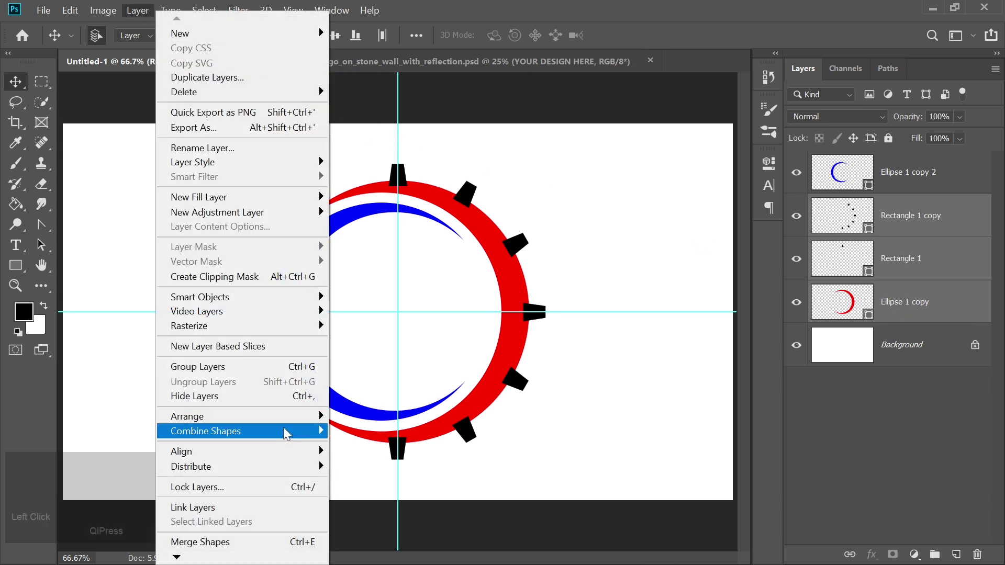
left_click(346, 432)
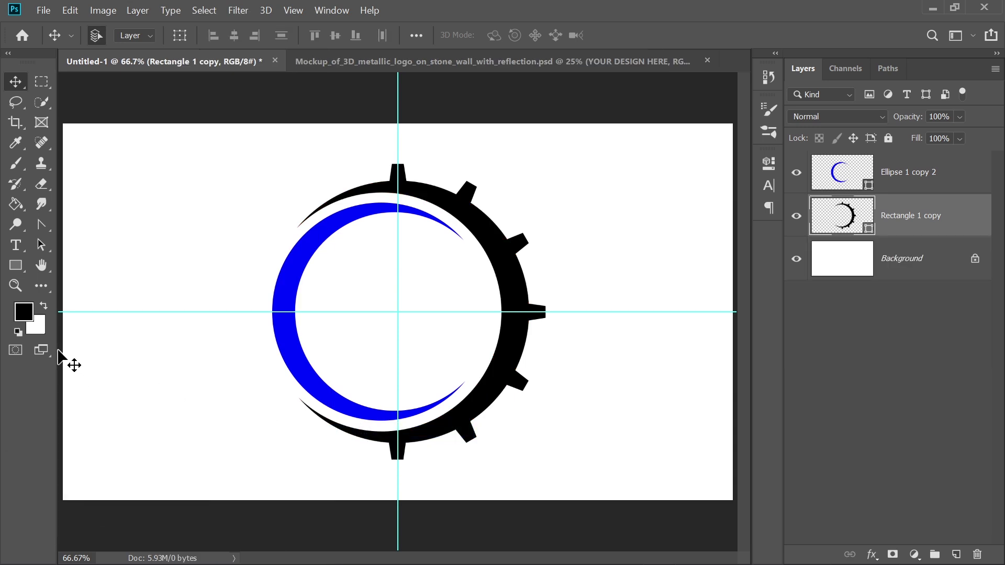
Add a yellow Clarendon text layer reading 'PixelFie' across the gear's centre.
left_click(16, 249)
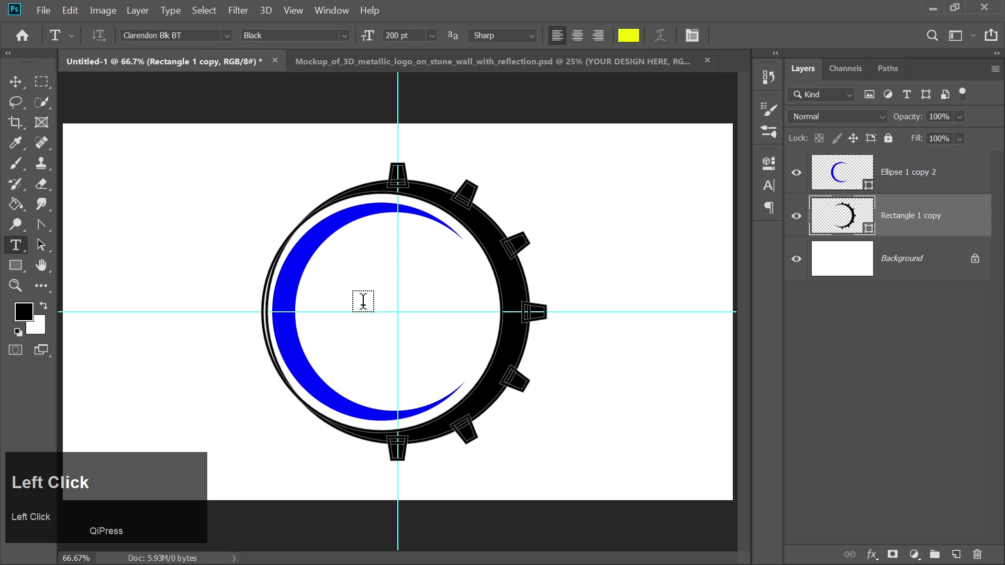
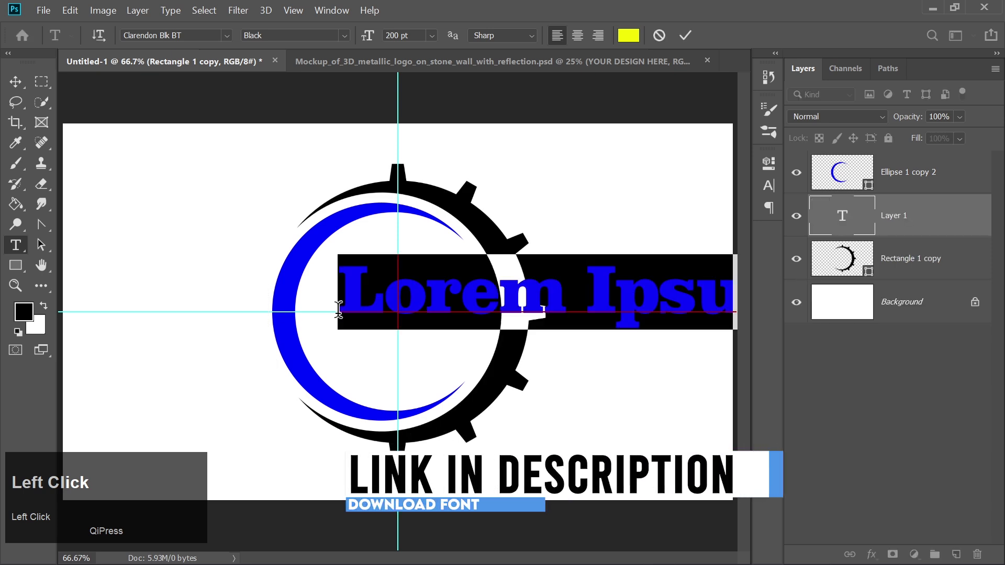
type("ixel")
key("shift+f")
key("BackSpace")
type("e")
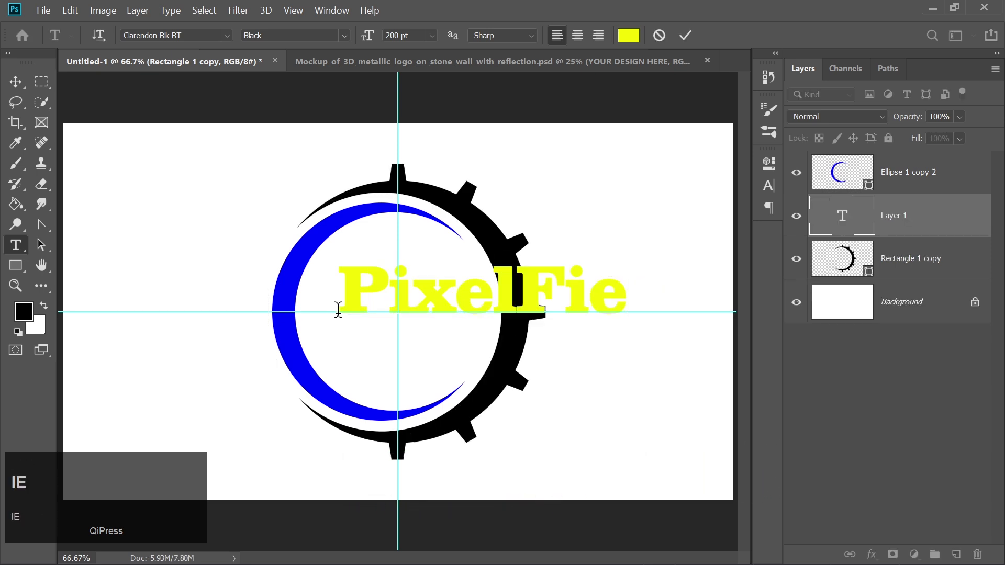
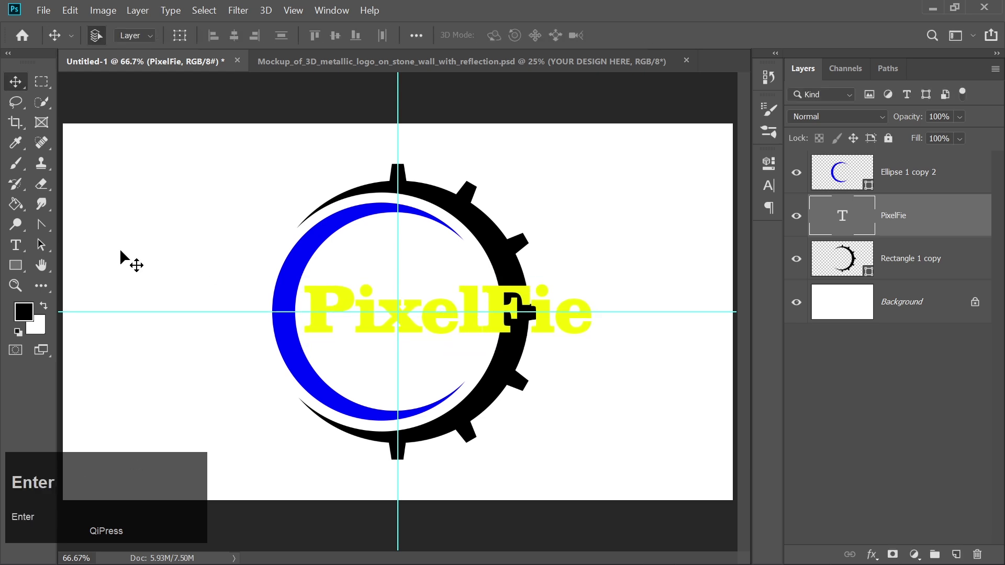
Erase the gear ring behind the text's F and hide the white Background layer.
left_click(46, 88)
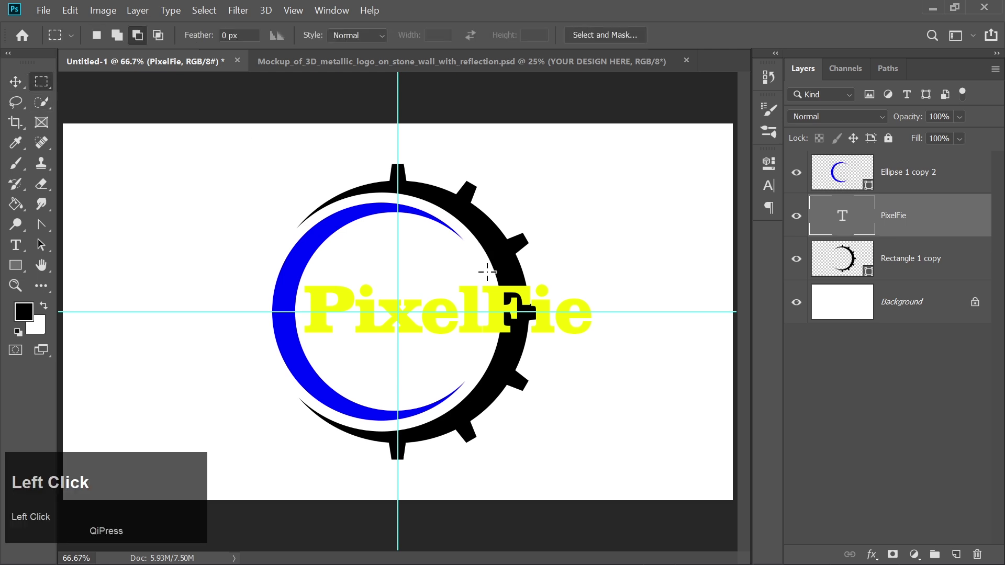
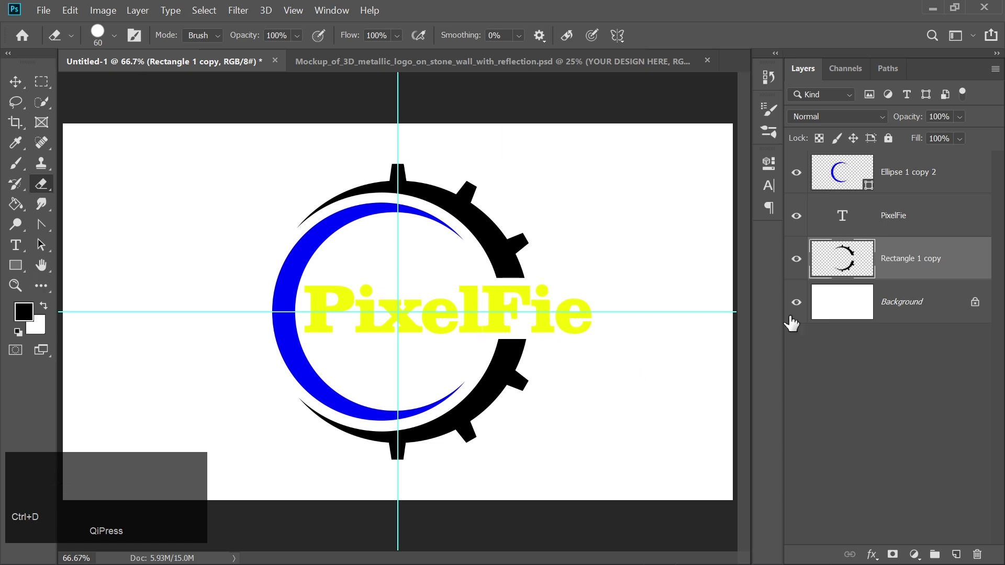
left_click(803, 310)
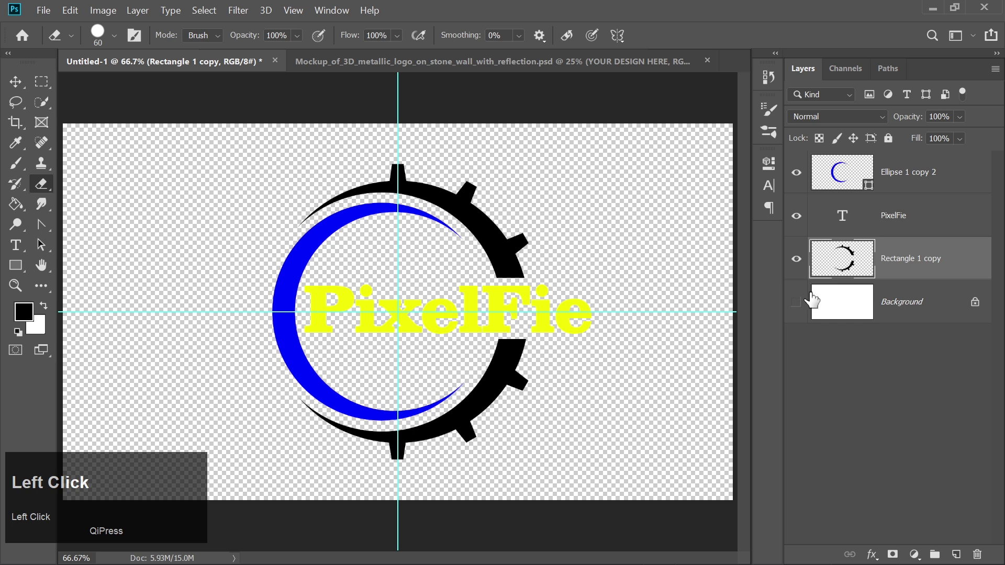
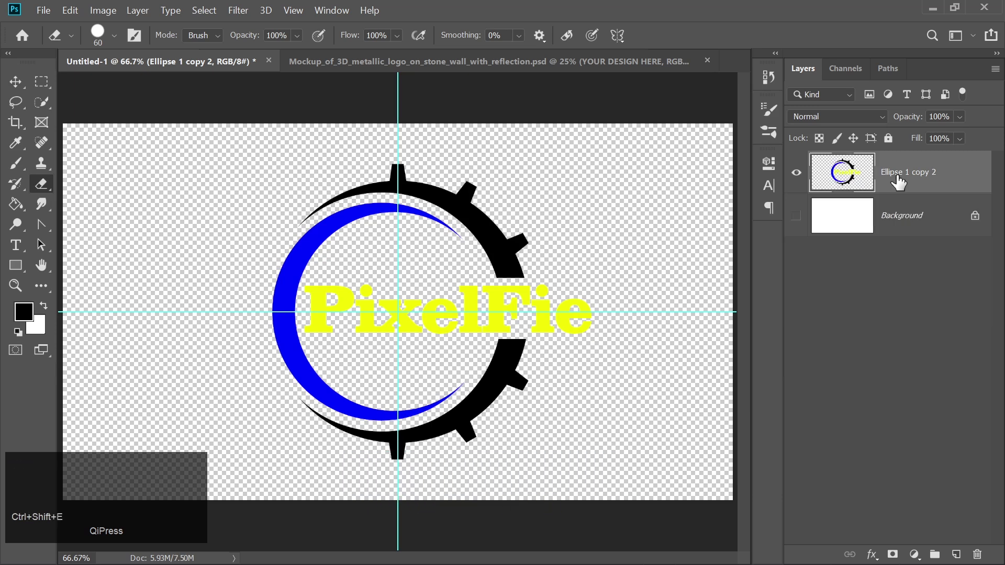
Drag the merged gear logo layer into the mockup's Design.psb smart object over BLACKBIRD.
left_click(565, 72)
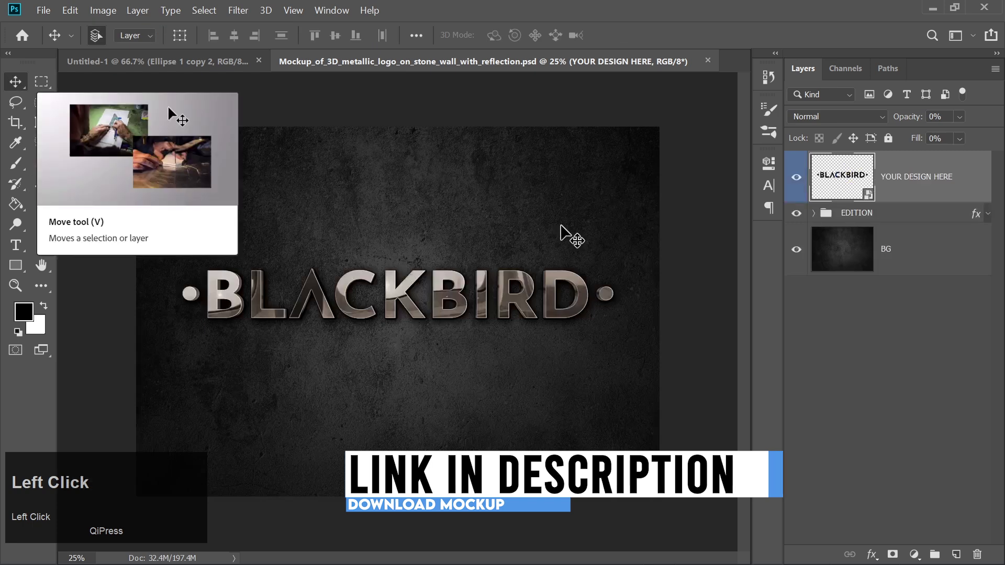
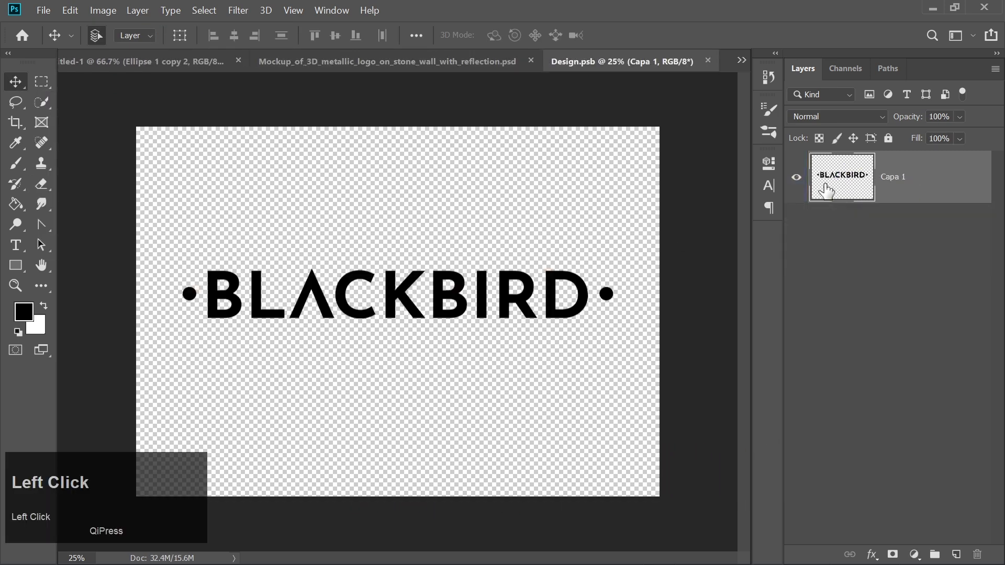
left_click(134, 66)
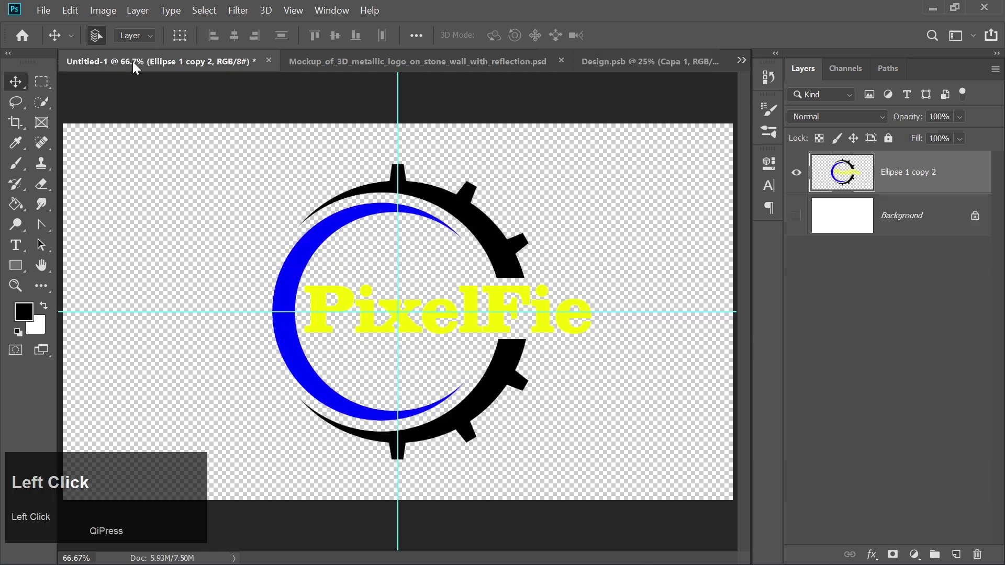
left_click_drag(300, 300, 801, 243)
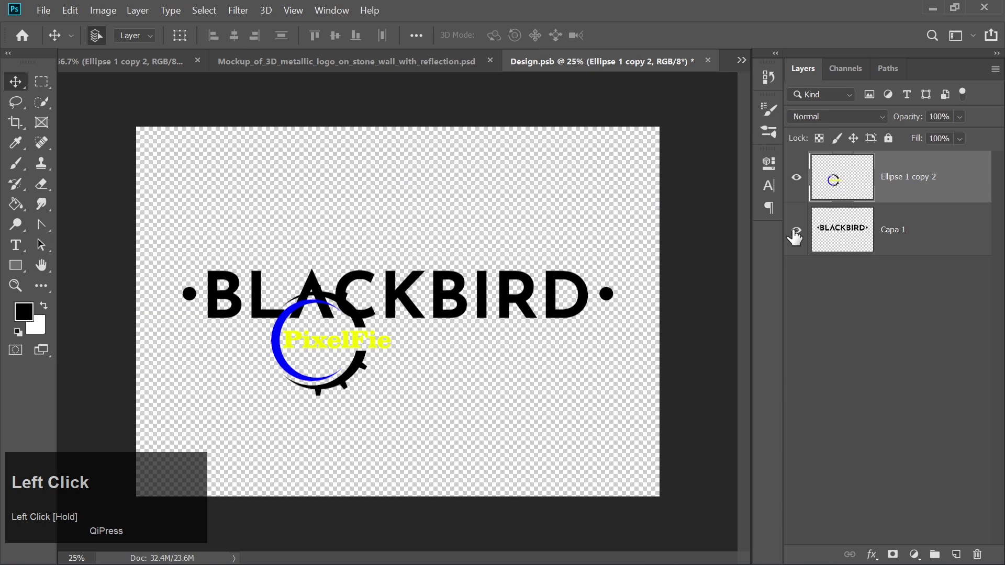
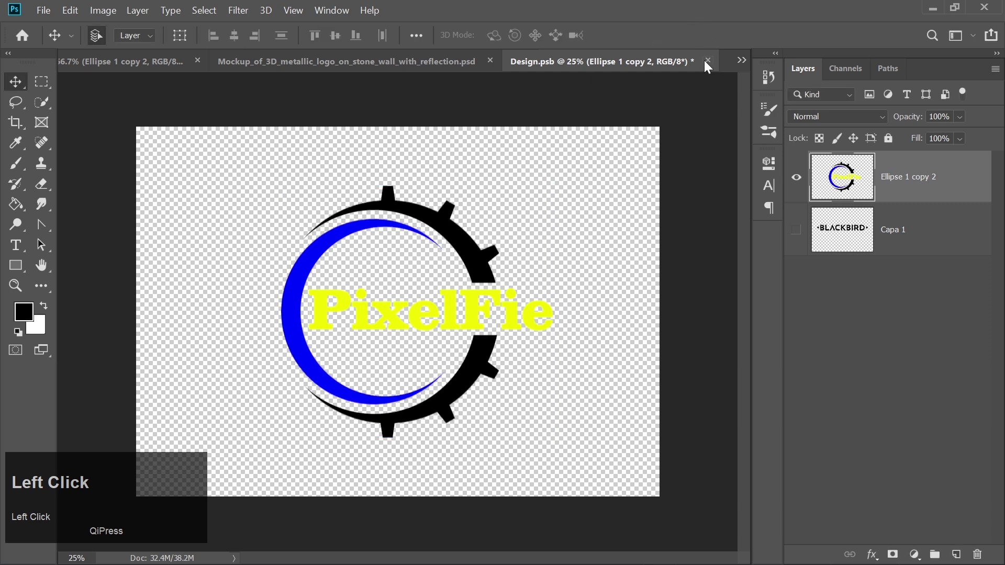
Save Design.psb and zoom in on the chrome PixelFie logo in the stone wall mockup.
left_click(707, 64)
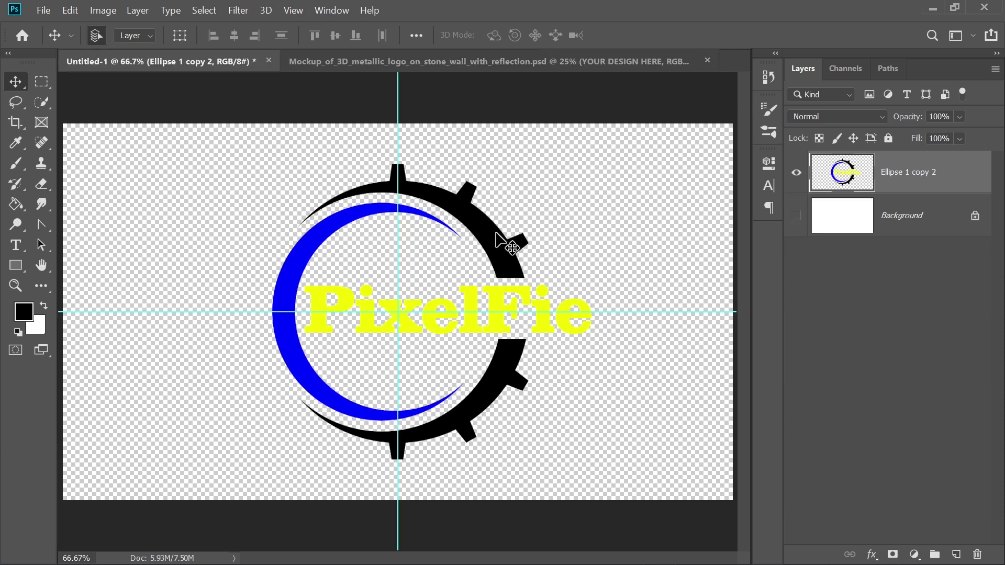
left_click(439, 66)
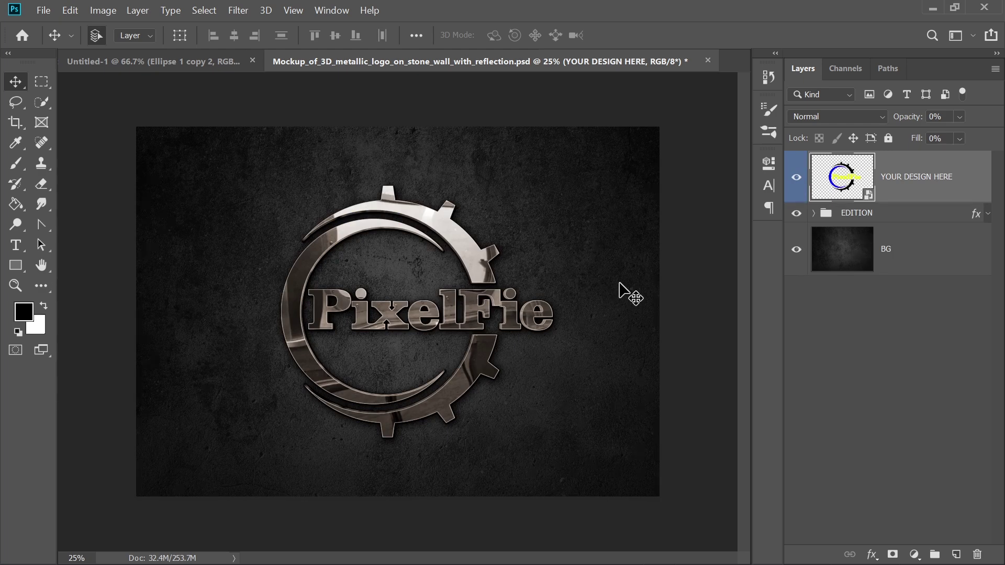
left_click(624, 288)
key("ctrl+=")
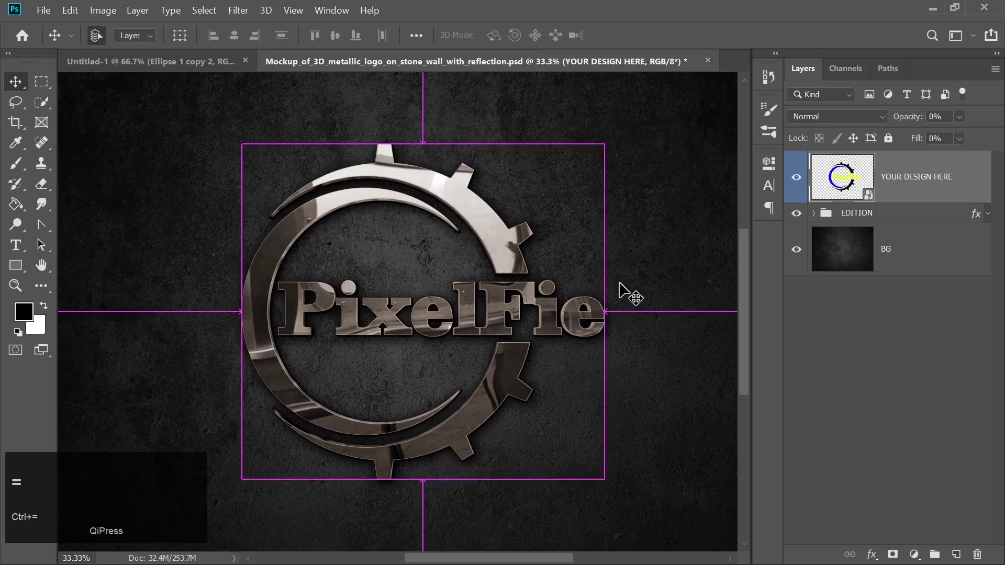